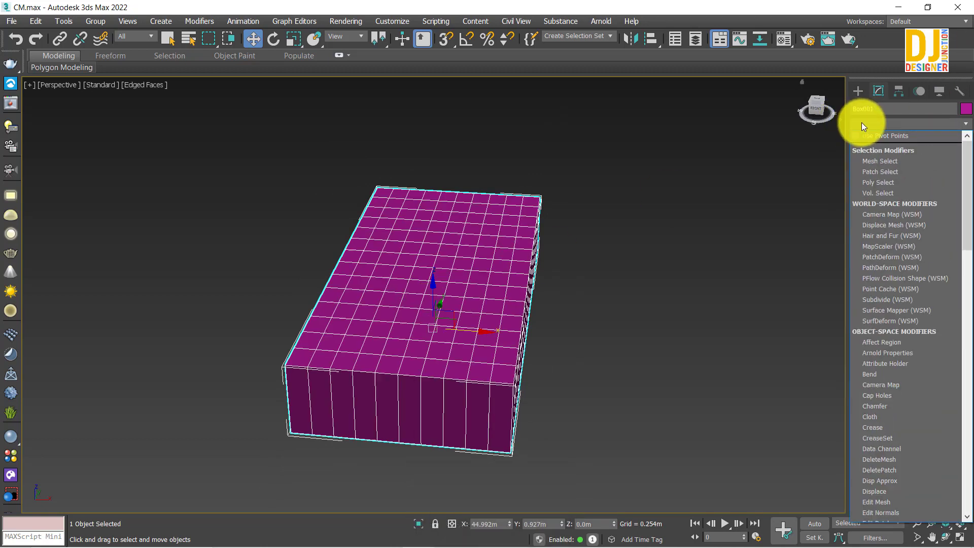
Pick Push from the modifier list and apply it to Box001 with Push Value 0
key("p")
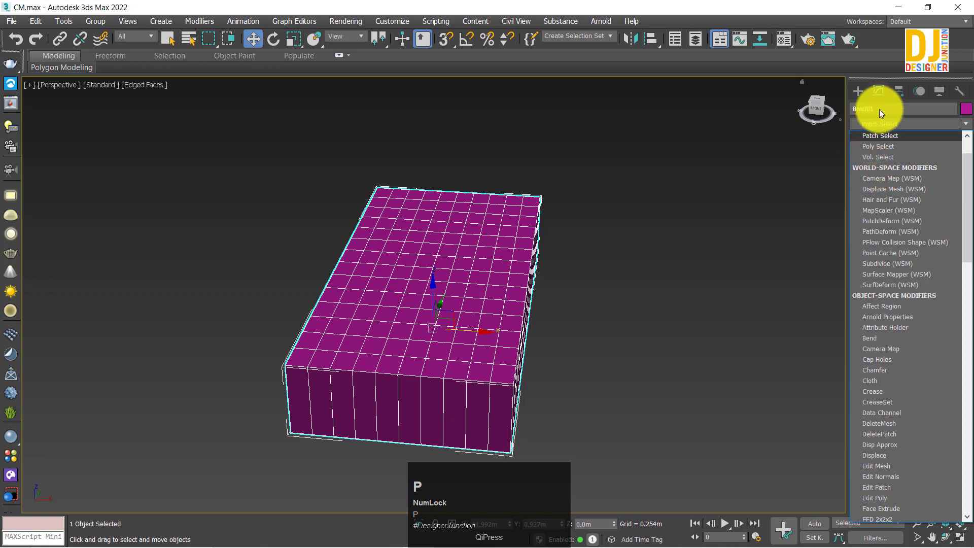
key("p")
key("p")
key("p")
key("p")
key("p")
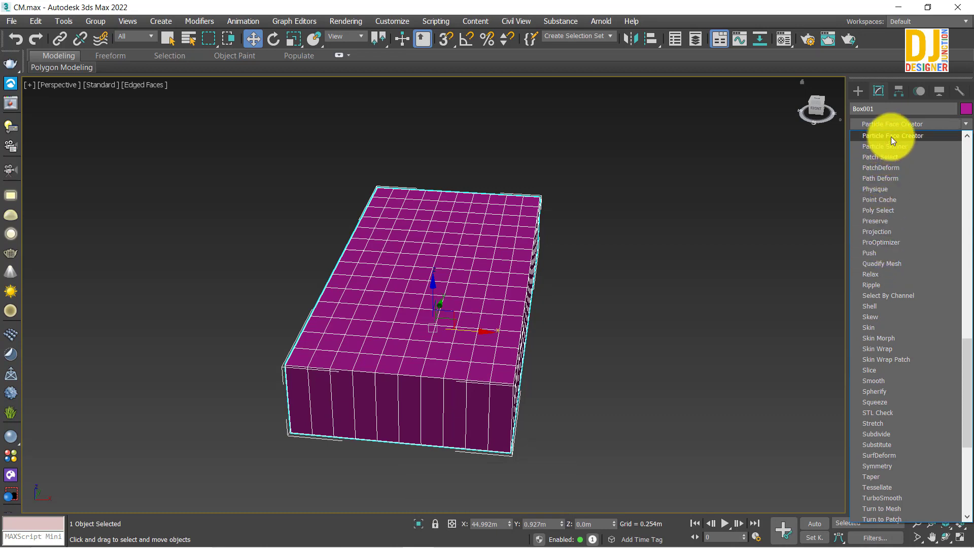
scroll("up", 3)
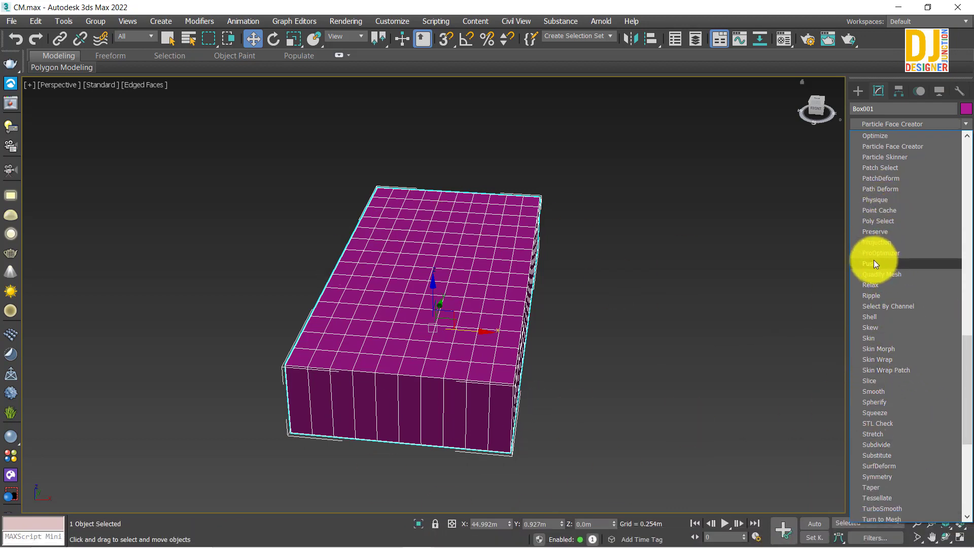
left_click_drag(875, 269, 883, 274)
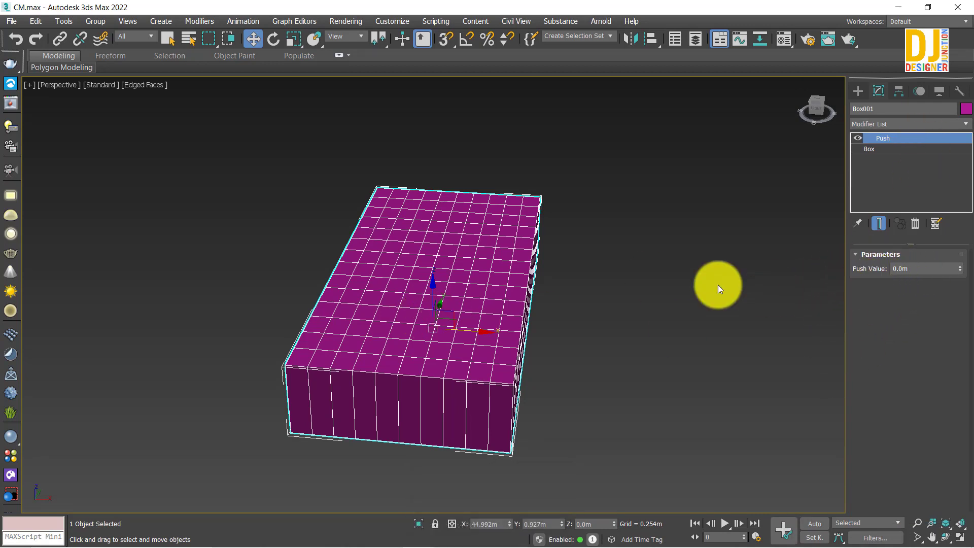
Reframe the viewport around the subdivided box before changing the push
key("z")
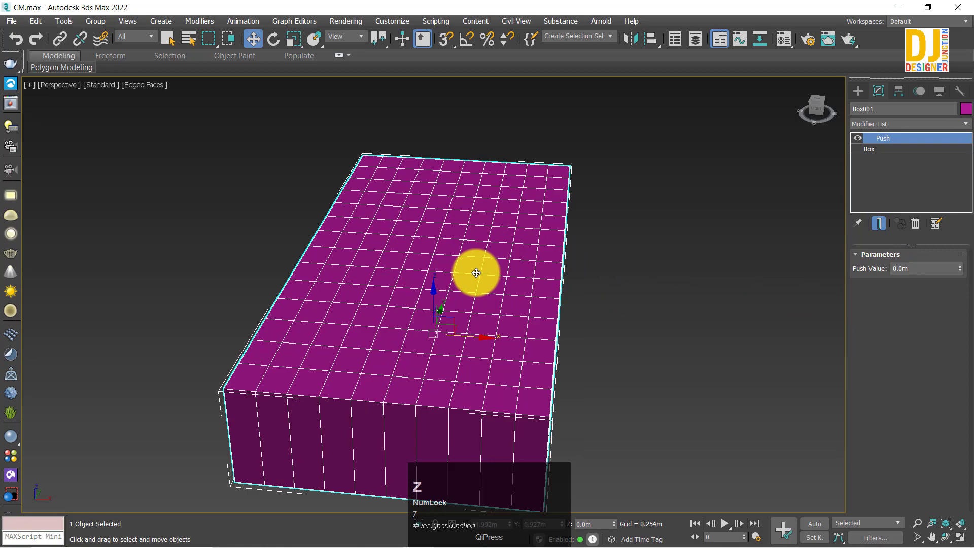
middle_click(482, 283)
key("z")
middle_click(478, 284)
key("z")
middle_click(472, 306)
key("z")
middle_click(457, 297)
key("z")
key("alt+w")
key("z")
key("alt+w")
key("z")
middle_click(444, 317)
scroll("down", 3)
middle_click(530, 301)
key("z")
middle_click(562, 314)
middle_click(499, 299)
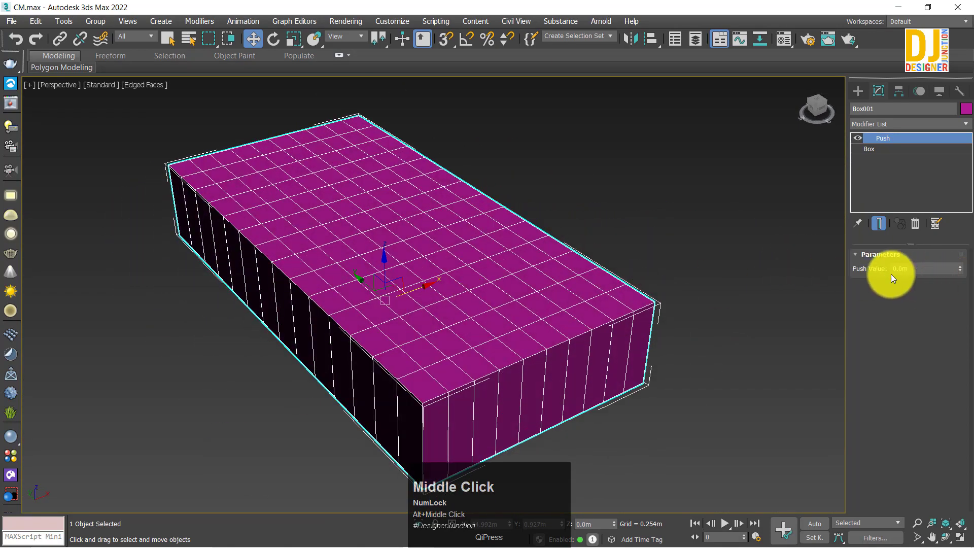
Try several Push Value amounts, including a negative one, undoing to settle at 1.463m inflation
left_click_drag(964, 272, 582, 151)
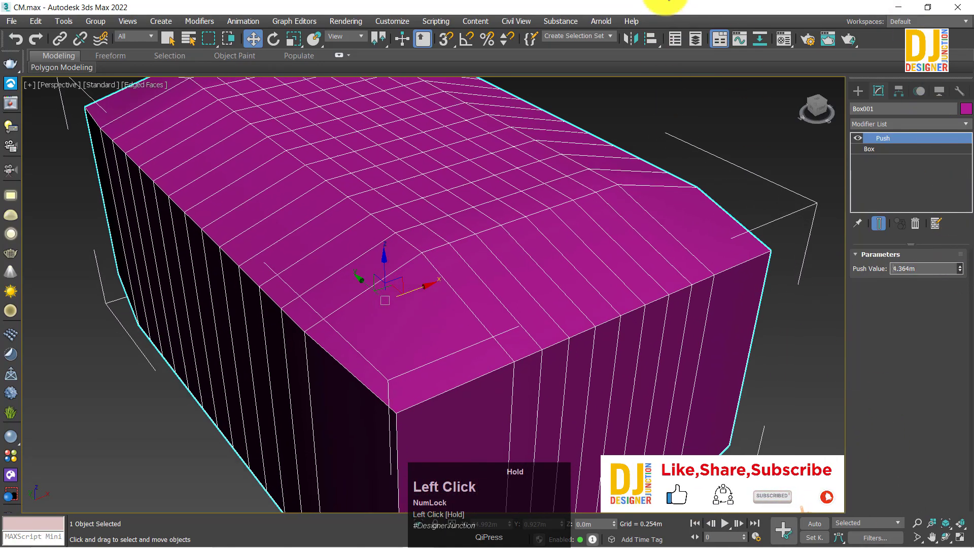
scroll("down", 3)
middle_click(582, 219)
left_click_drag(537, 319, 523, 341)
left_click_drag(961, 268, 940, 250)
key("ctrl+z")
middle_click(558, 295)
key("ctrl+z")
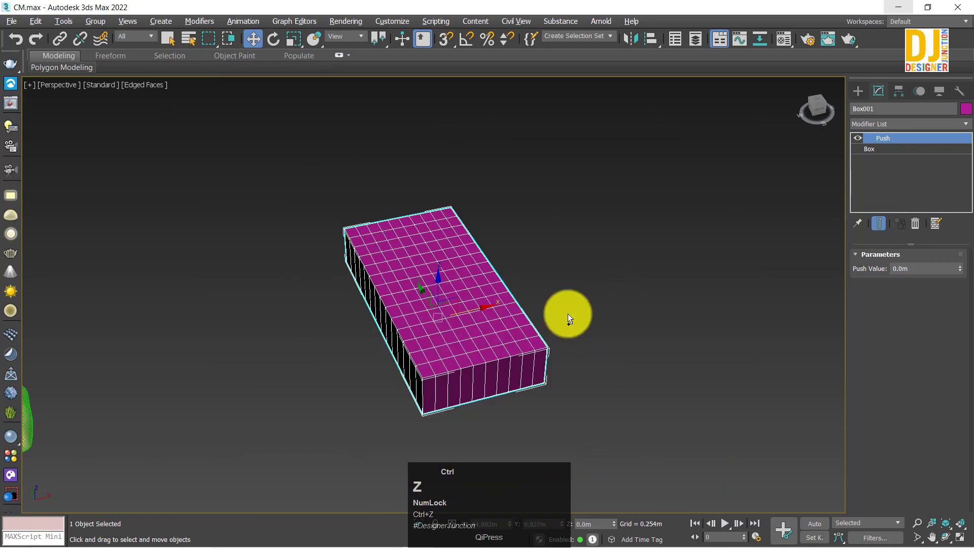
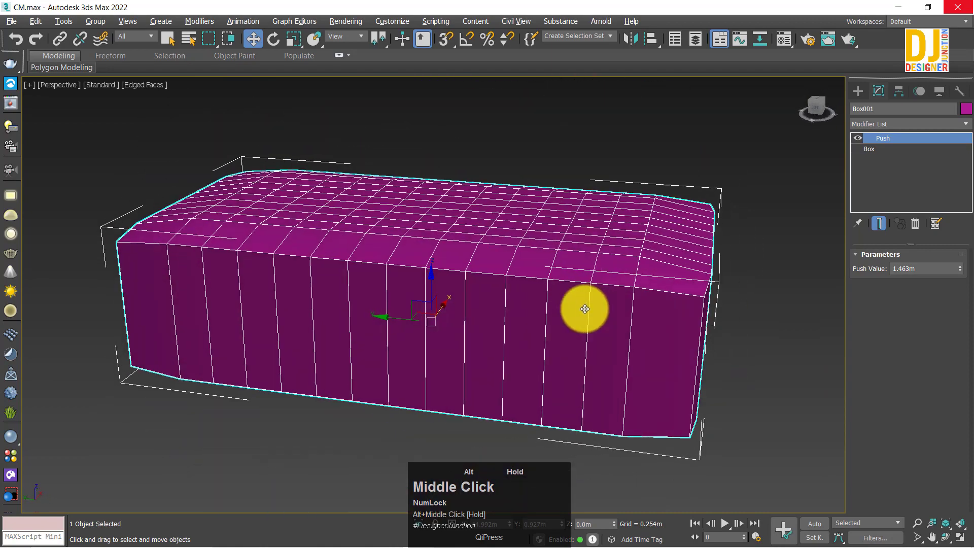
Orbit and reframe the view to inspect the inflated box from different angles
scroll("down", 3)
key("z")
middle_click(468, 301)
key("z")
middle_click(483, 310)
key("z")
left_click_drag(461, 308, 483, 297)
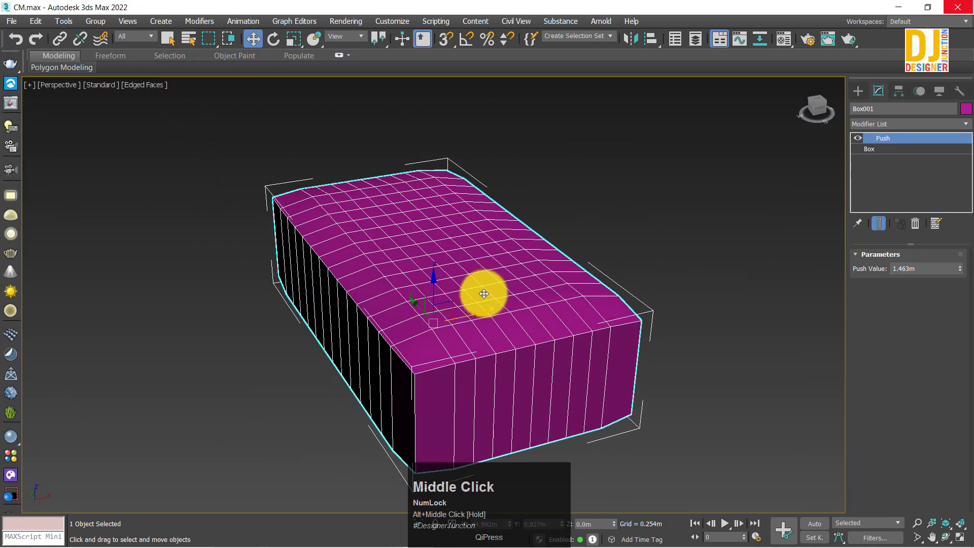
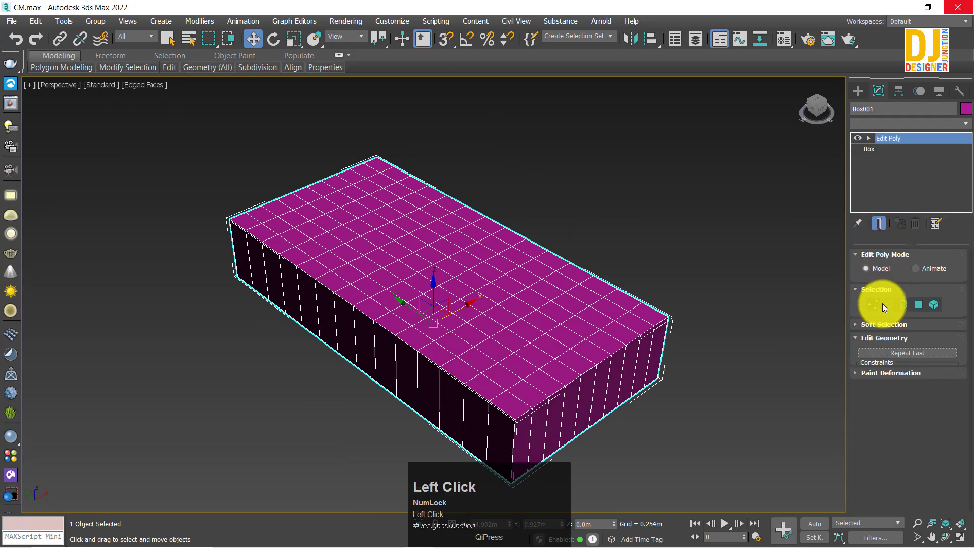
In Edit Poly vertex mode from top view, marquee-select the box's lower-half vertices
key("alt+w")
key("z")
left_click_drag(329, 250, 646, 415)
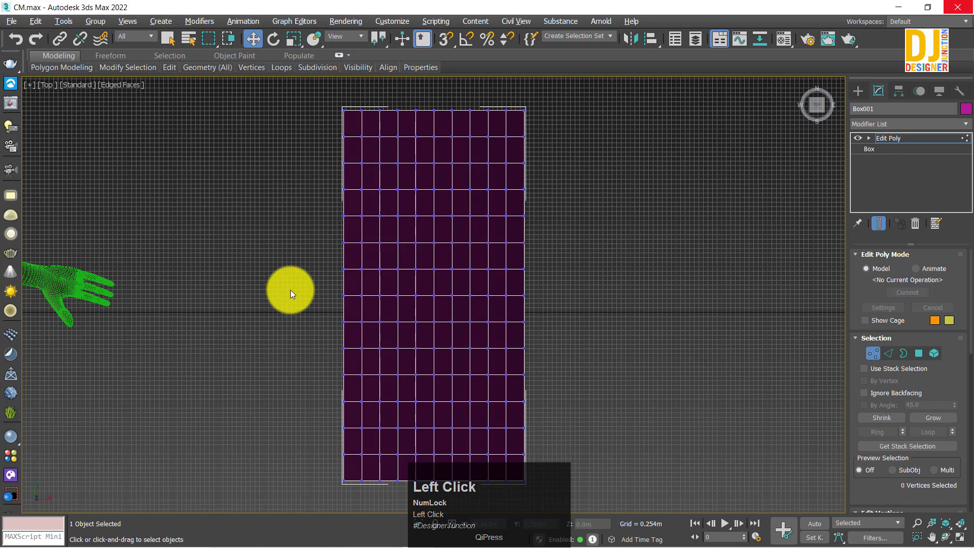
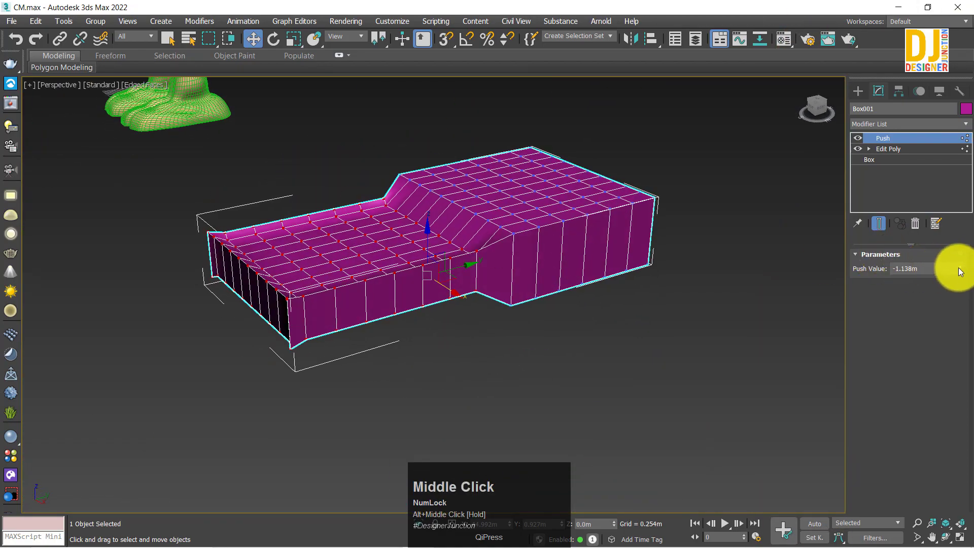
Swell the lower half to Push Value 3.081m, undo it, and deselect the box
left_click_drag(960, 193, 293, 403)
scroll("down", 3)
middle_click(384, 352)
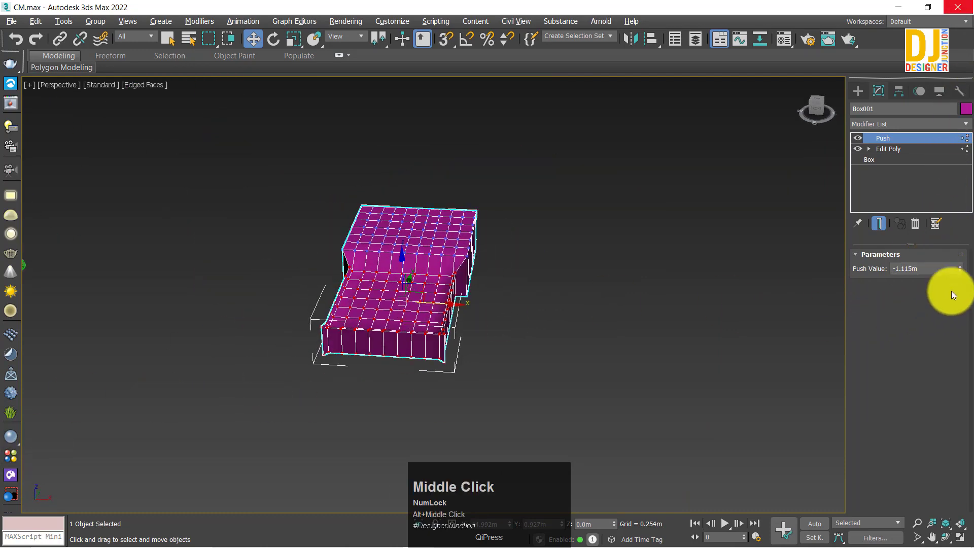
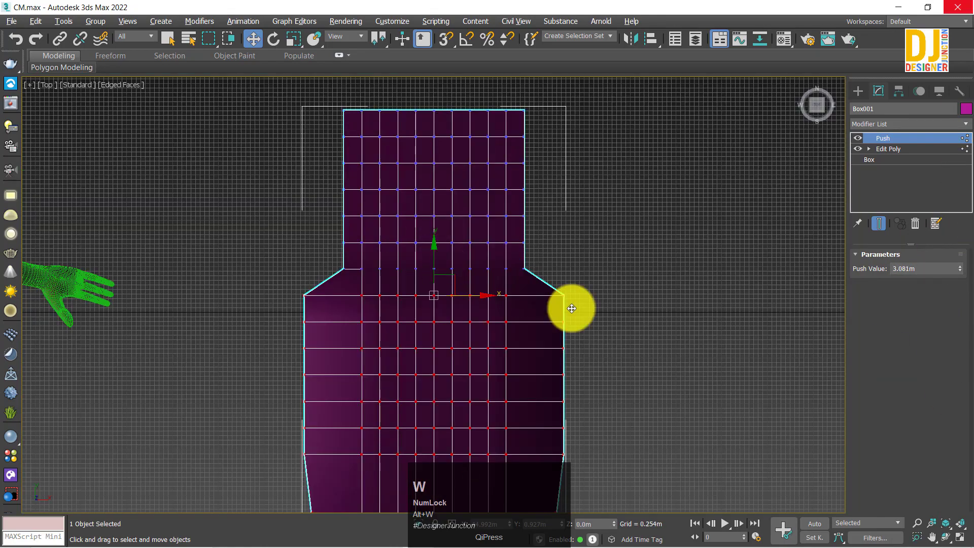
key("ctrl+z")
left_click(272, 182)
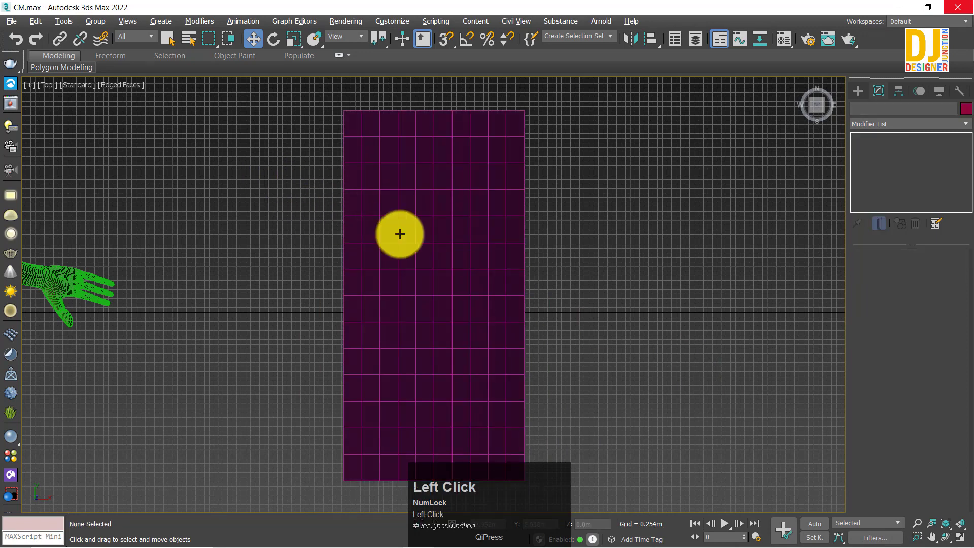
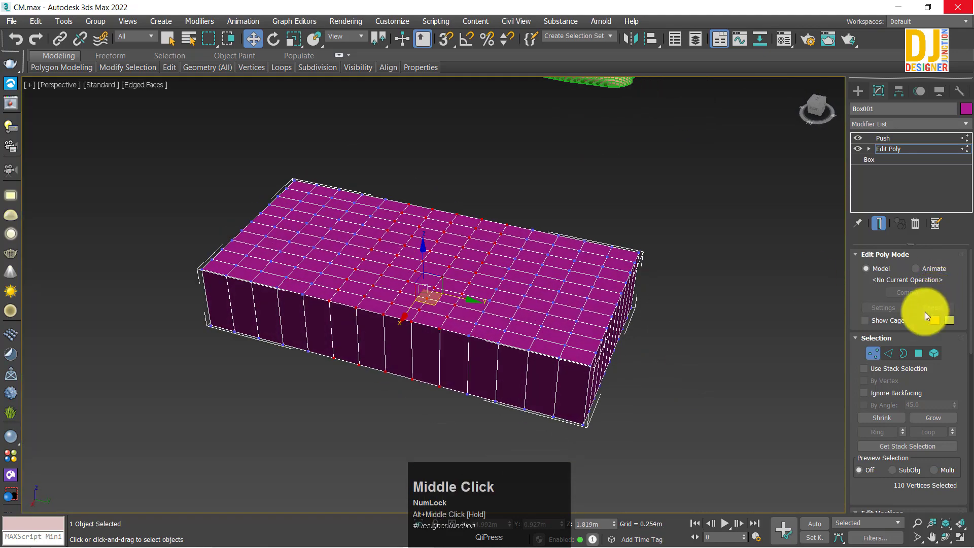
Add a TurboSmooth modifier above Push to preview the pinched box smoothed
left_click_drag(885, 141, 606, 460)
middle_click(606, 460)
left_click(878, 128)
key("t")
key("t")
key("t")
key("t")
key("t")
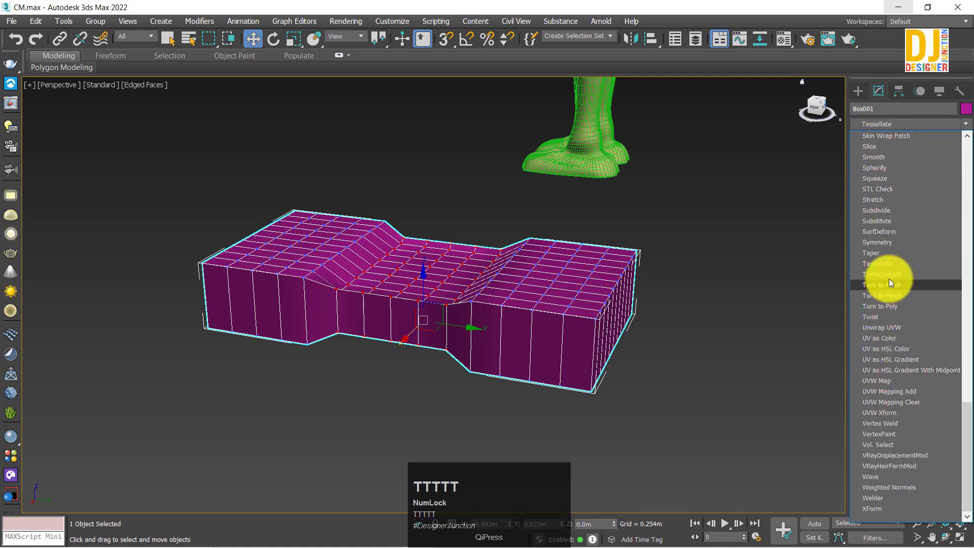
left_click(891, 280)
scroll("up", 3)
left_click_drag(436, 319, 904, 143)
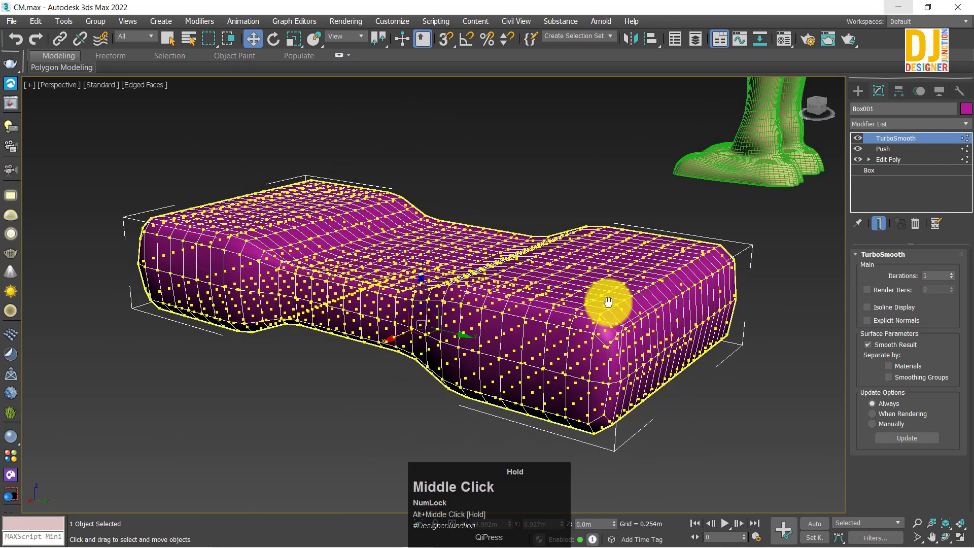
Delete TurboSmooth and dent the middle band inward with Push Value -0.889m
right_click(904, 142)
left_click(902, 140)
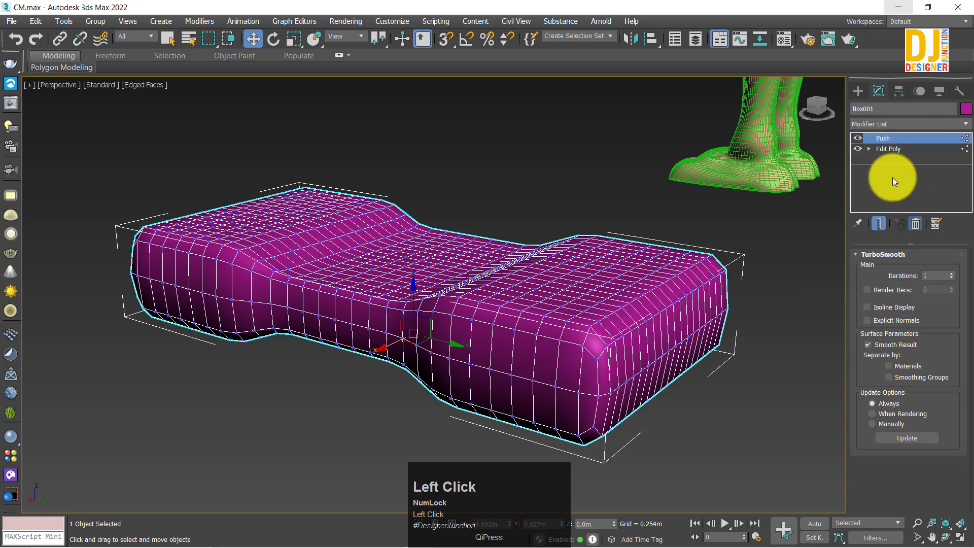
left_click_drag(635, 284, 957, 257)
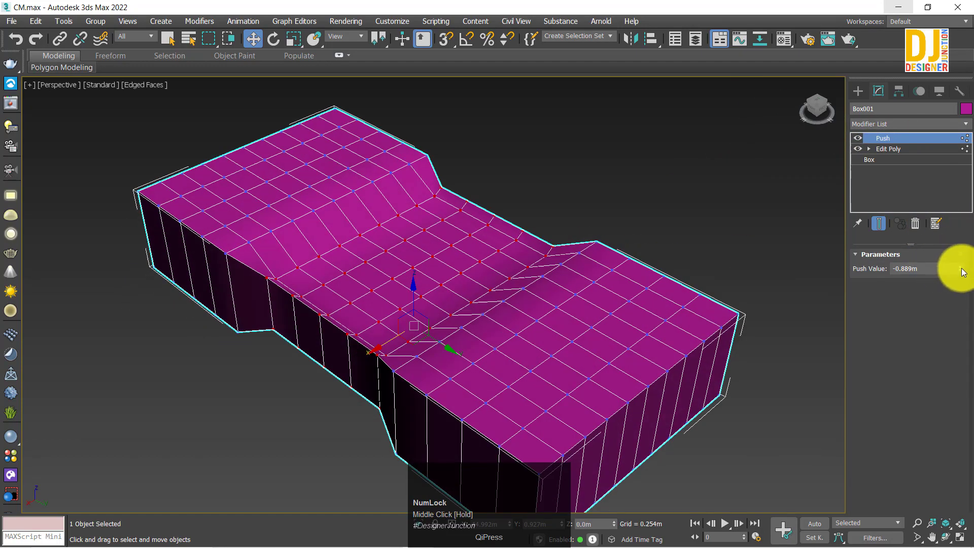
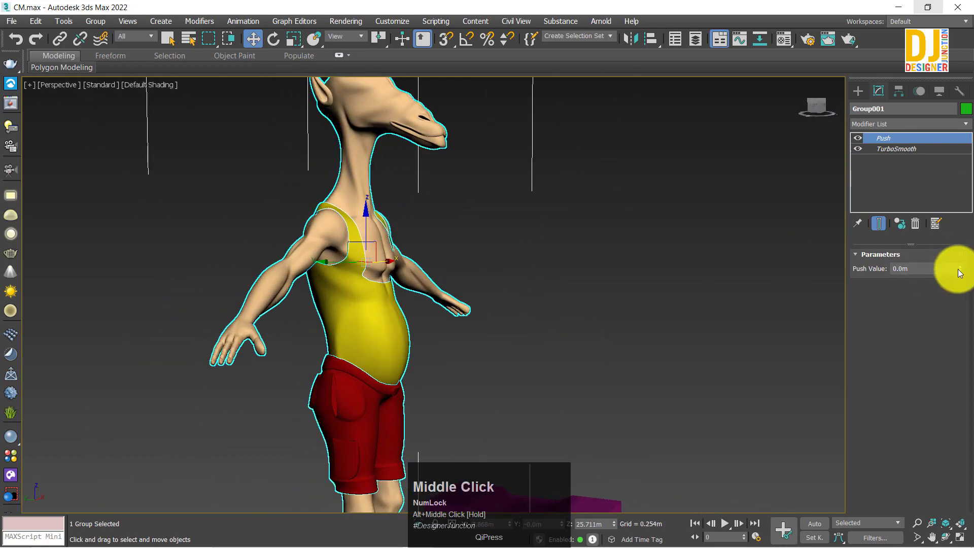
Reset Push Value and orbit around the character to inspect the hand from several angles
right_click(965, 269)
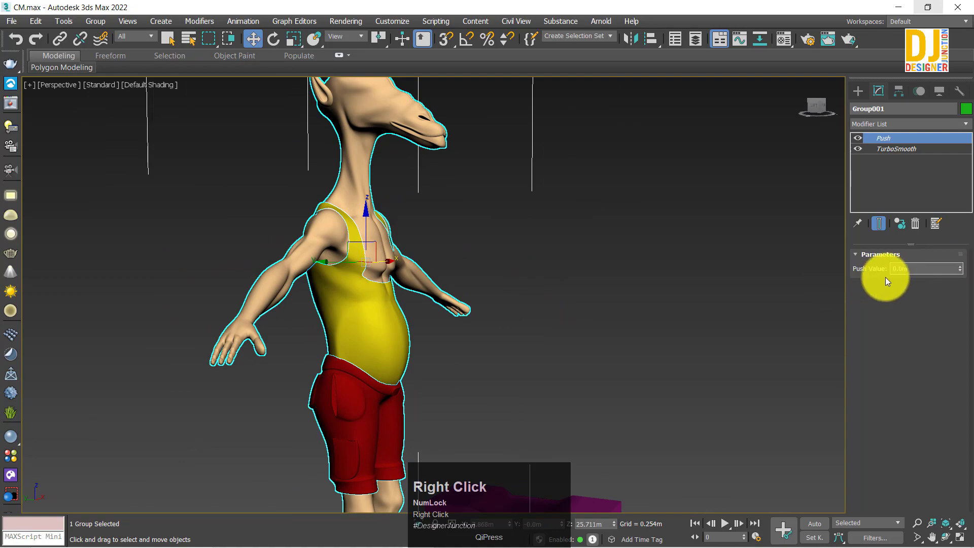
middle_click(442, 260)
key("z")
middle_click(479, 268)
scroll("up", 3)
left_click_drag(497, 272, 565, 283)
key("z")
left_click_drag(560, 255, 420, 305)
left_click_drag(420, 304, 412, 303)
key("z")
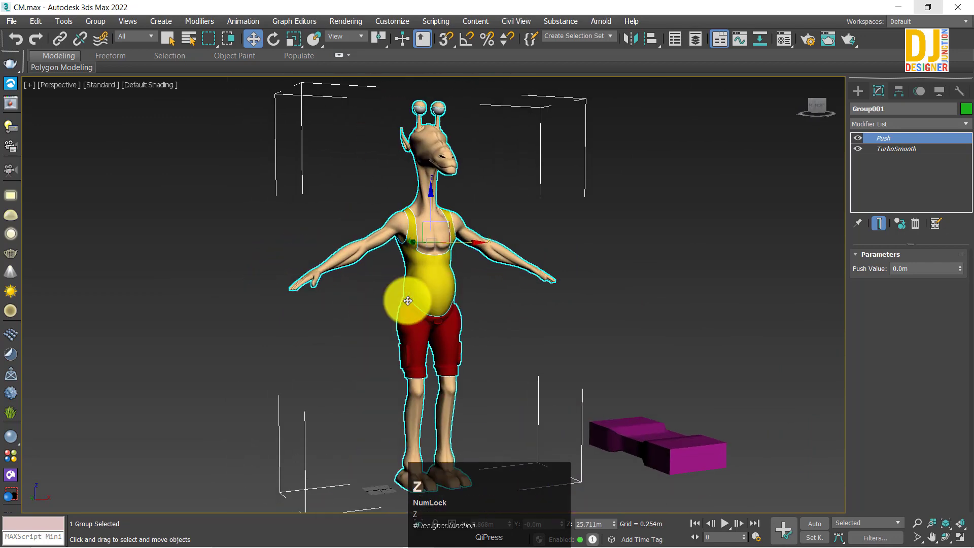
key("z")
middle_click(536, 357)
key("z")
middle_click(470, 318)
key("z")
middle_click(522, 276)
scroll("up", 3)
key("z")
middle_click(584, 291)
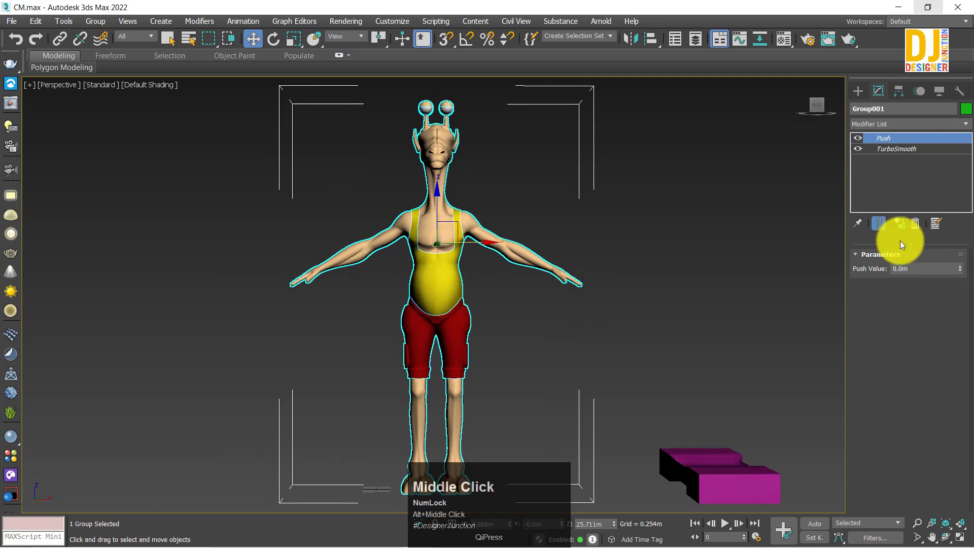
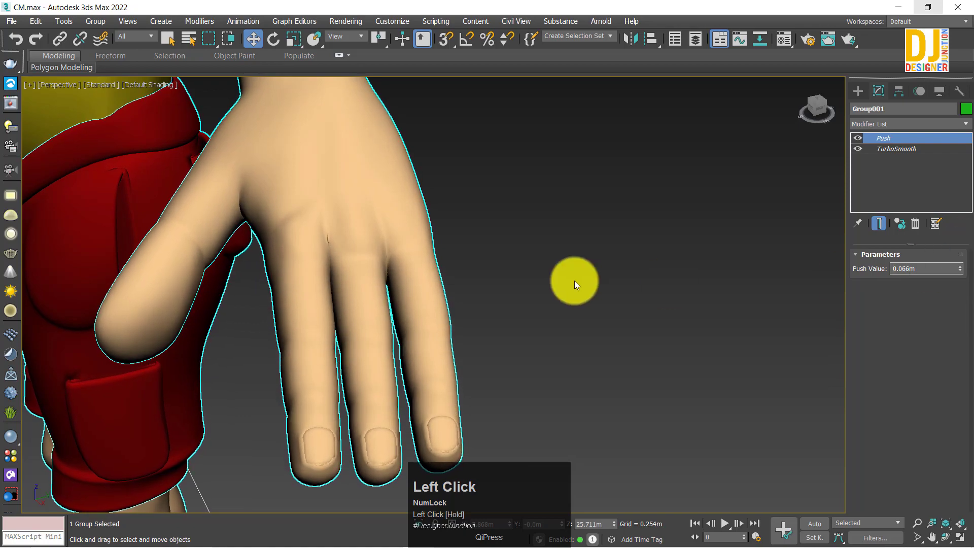
Reset the Push Value, then inflate the whole character to 0.366m
scroll("down", 3)
key("z")
left_click_drag(405, 338, 453, 302)
key("z")
middle_click(455, 302)
scroll("up", 3)
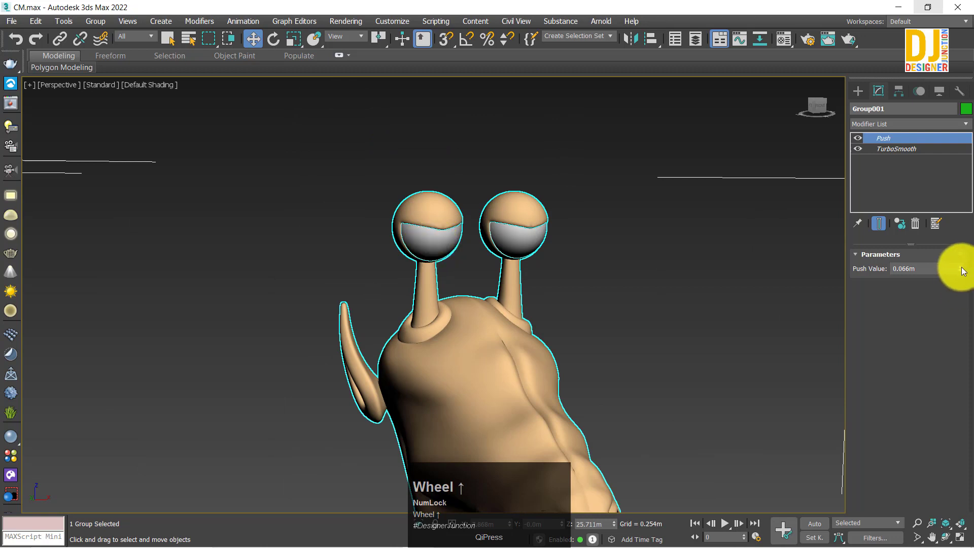
right_click(964, 270)
left_click_drag(307, 355, 963, 266)
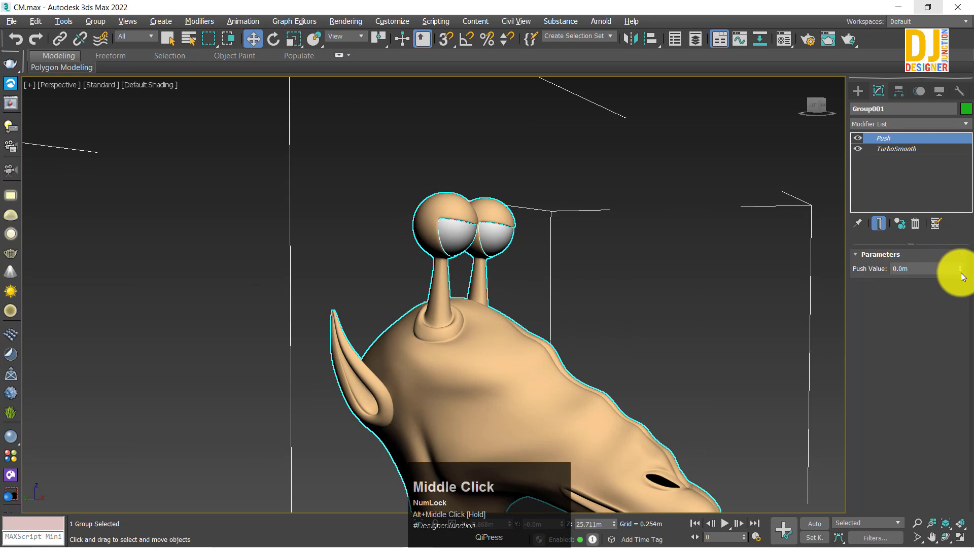
left_click_drag(963, 266, 739, 319)
Toggle the Push modifier off and on to compare the inflated and original character
middle_click(739, 320)
key("z")
left_click_drag(596, 295, 862, 142)
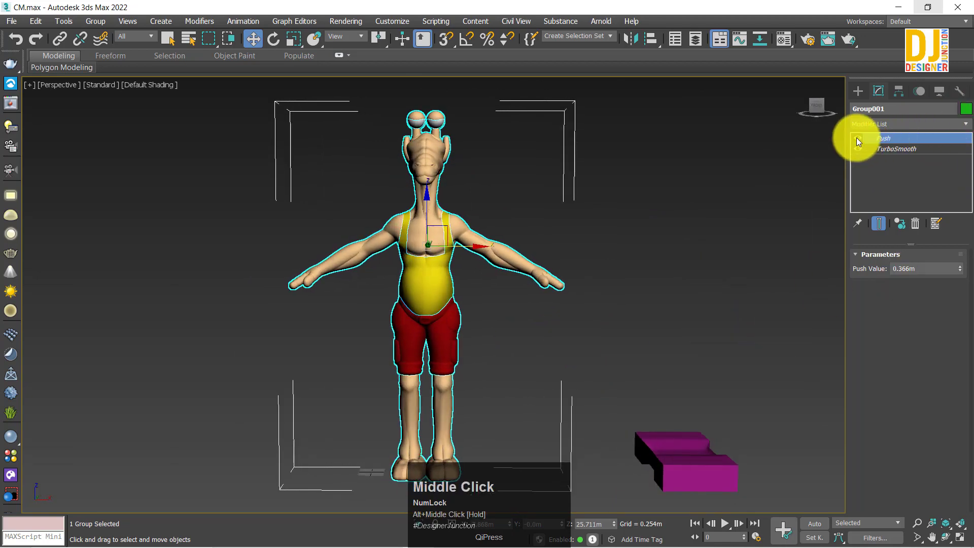
left_click(862, 142)
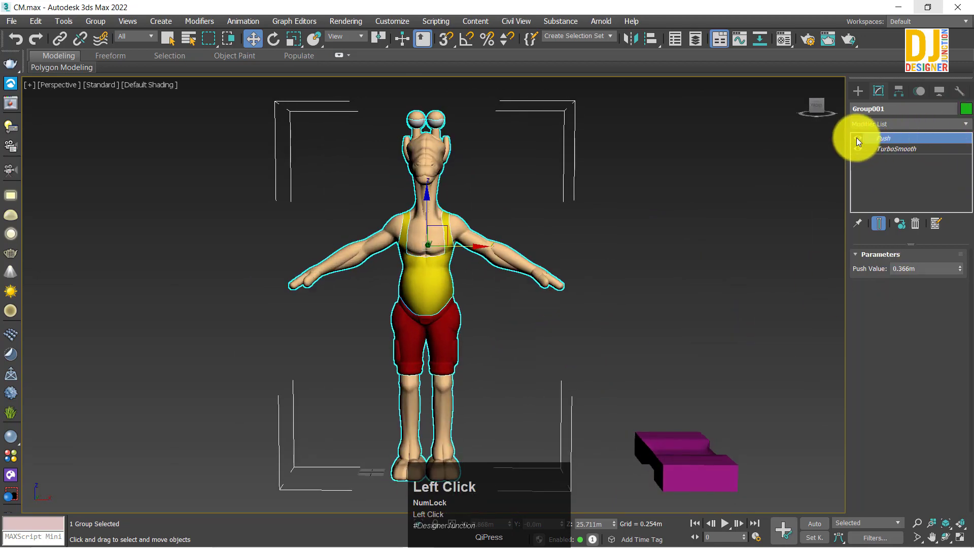
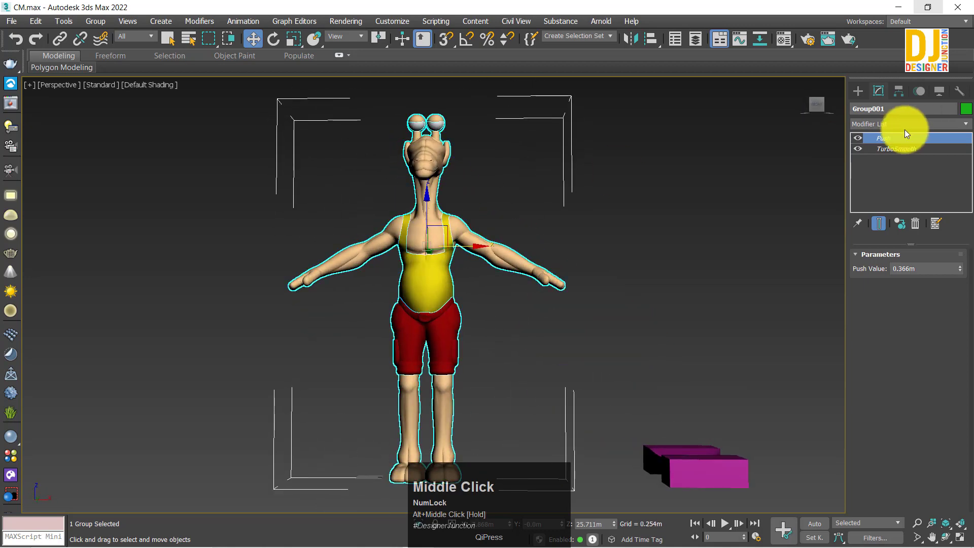
left_click(861, 140)
middle_click(553, 266)
scroll("up", 3)
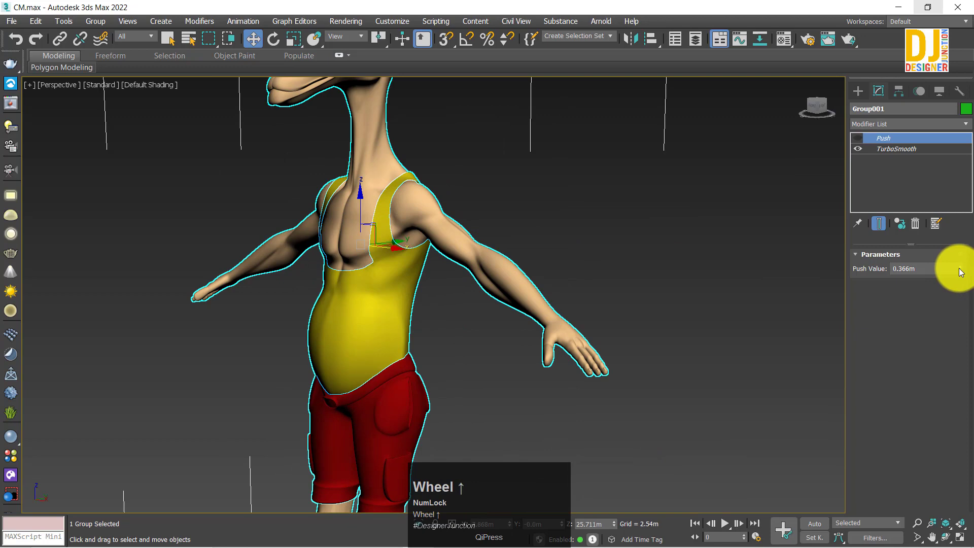
Re-enable Push and shrink the character with negative values around -0.16m to -0.097m
left_click(860, 139)
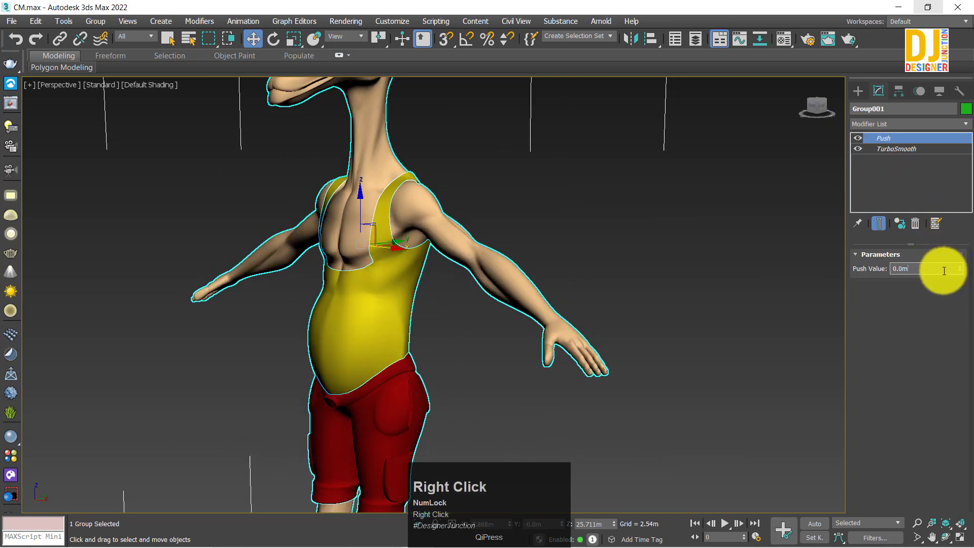
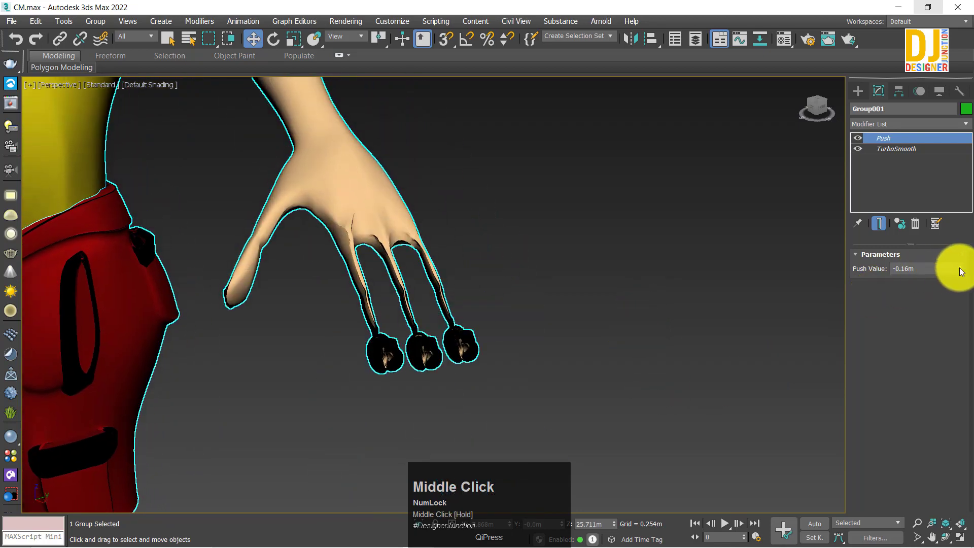
right_click(962, 270)
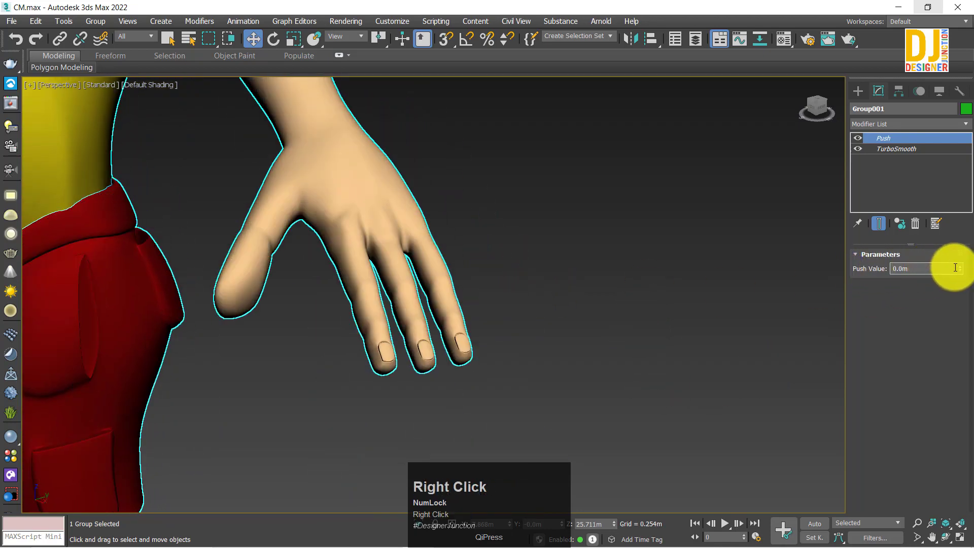
left_click_drag(963, 270, 507, 325)
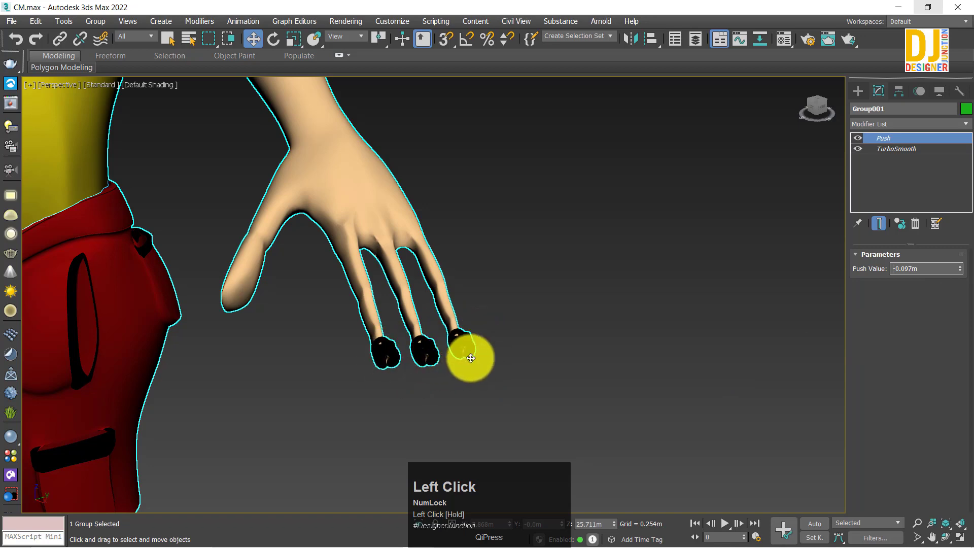
scroll("down", 3)
middle_click(475, 218)
scroll("up", 3)
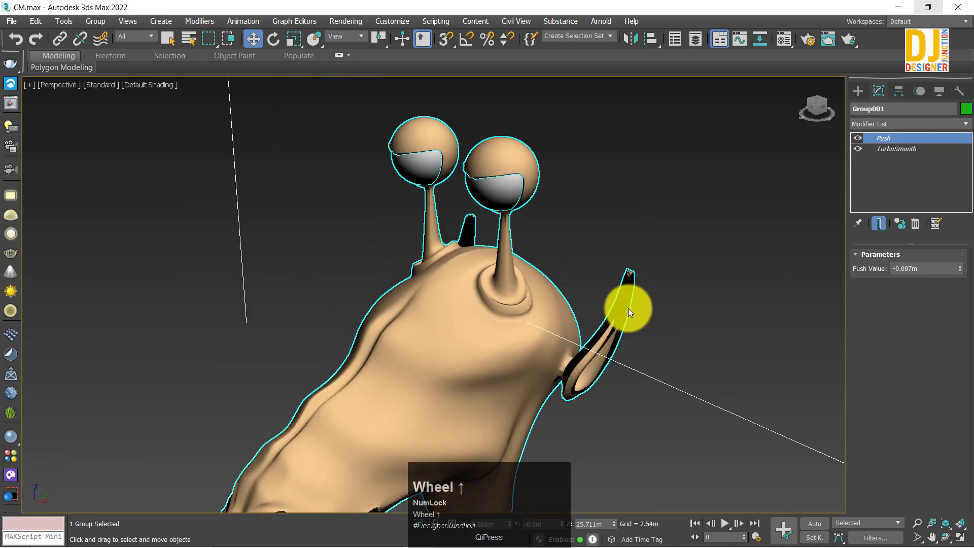
left_click_drag(480, 257, 421, 262)
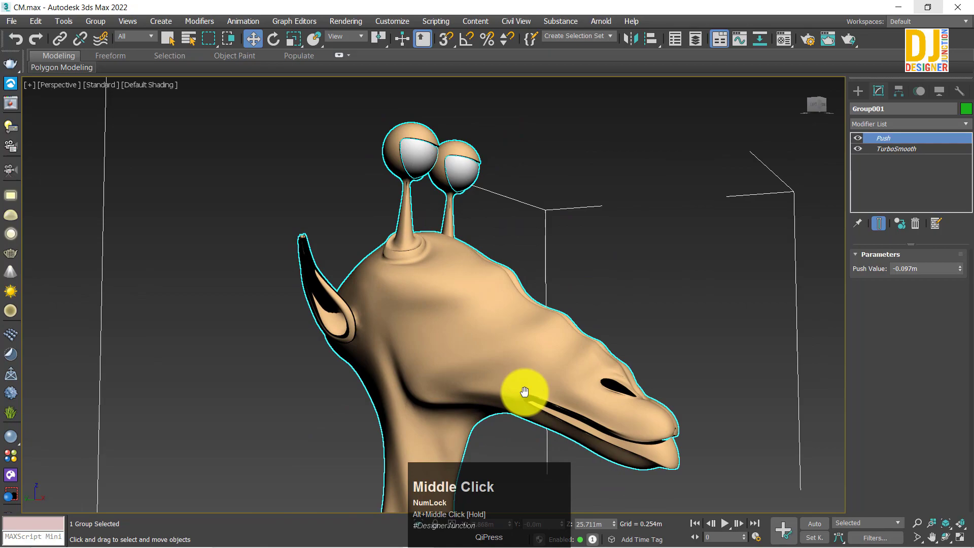
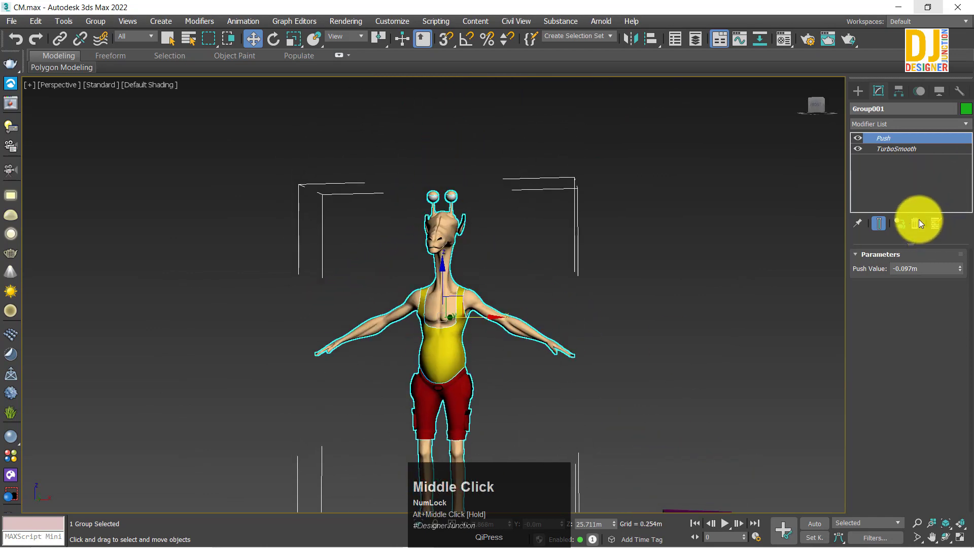
Delete the Push modifier, leaving only TurboSmooth on the character group
left_click(923, 227)
scroll("up", 3)
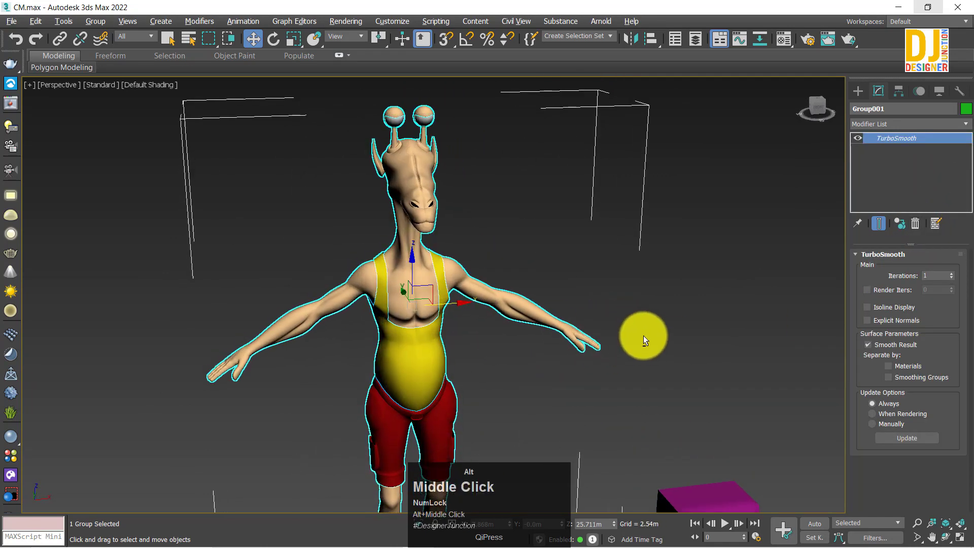
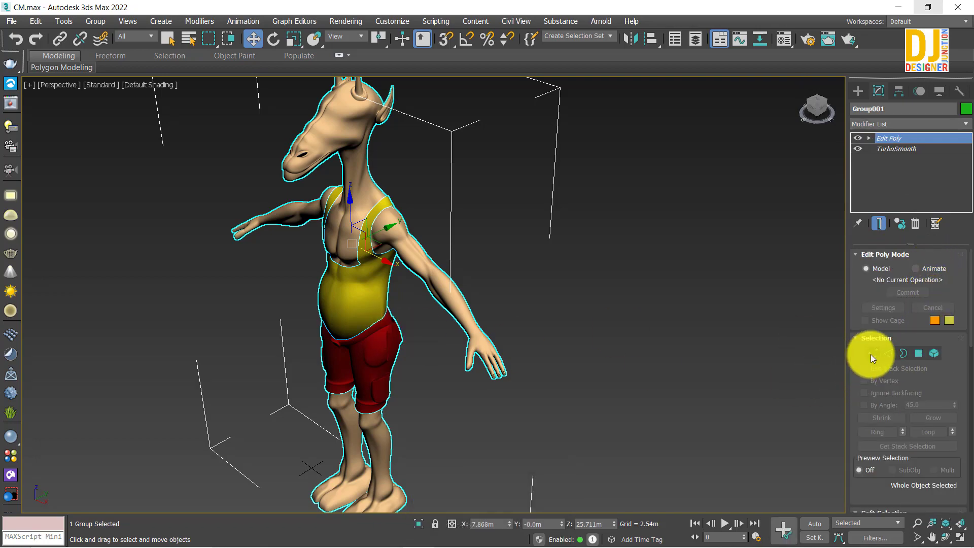
Add Edit Poly above TurboSmooth, enter Polygon mode and show the arm in wireframe
key("alt+Num_Lock")
left_click(421, 356)
left_click_drag(436, 354, 432, 330)
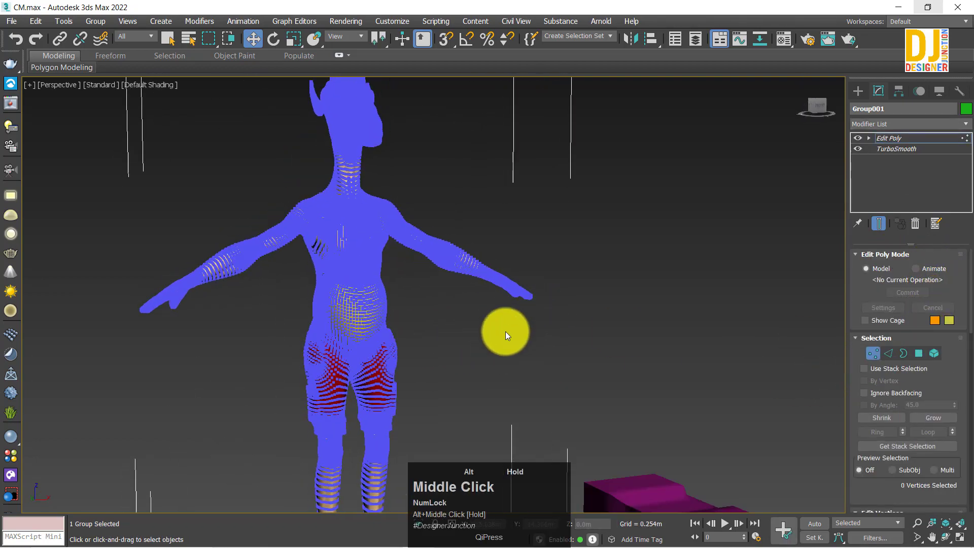
scroll("up", 3)
middle_click(591, 240)
left_click(396, 128)
left_click_drag(629, 365, 877, 128)
left_click(877, 127)
middle_click(507, 318)
key("alt+w")
left_click(629, 268)
left_click(594, 301)
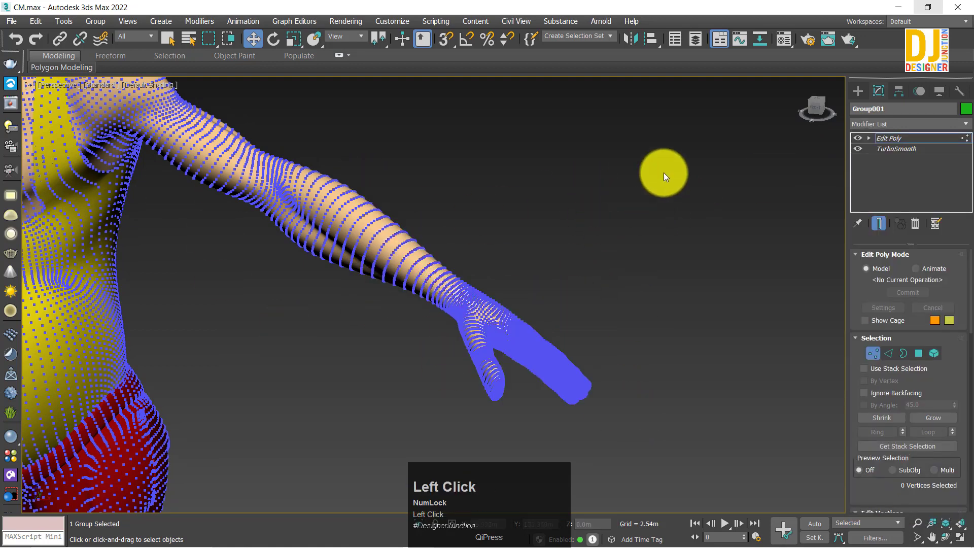
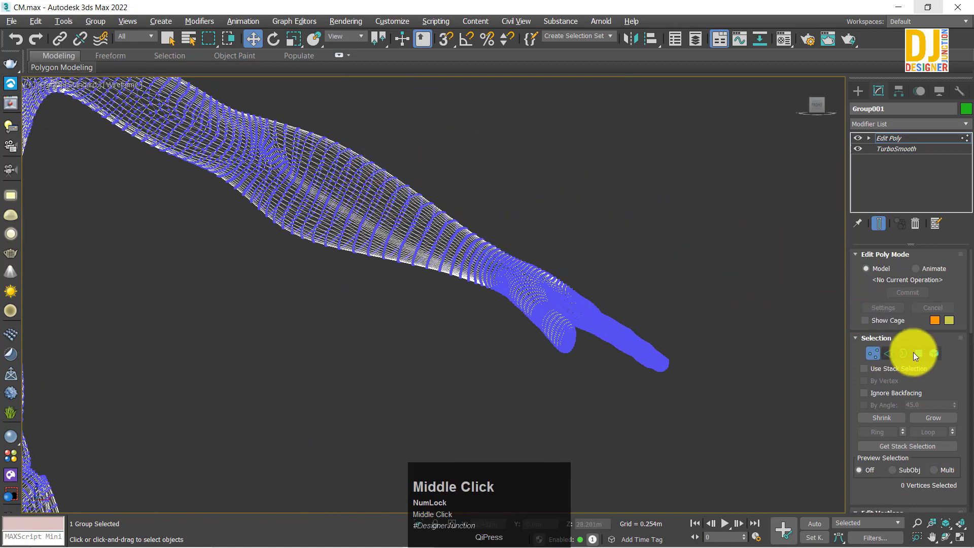
Box-select the red glove polygons up to the wrist (11,755 faces) and return to shaded
left_click_drag(929, 355, 429, 221)
scroll("up", 3)
left_click_drag(385, 362, 311, 249)
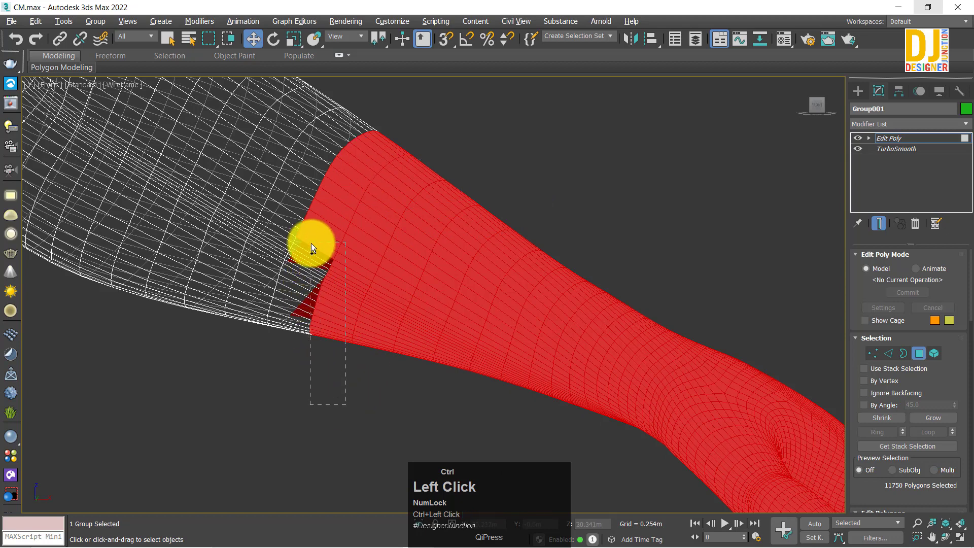
left_click(344, 277)
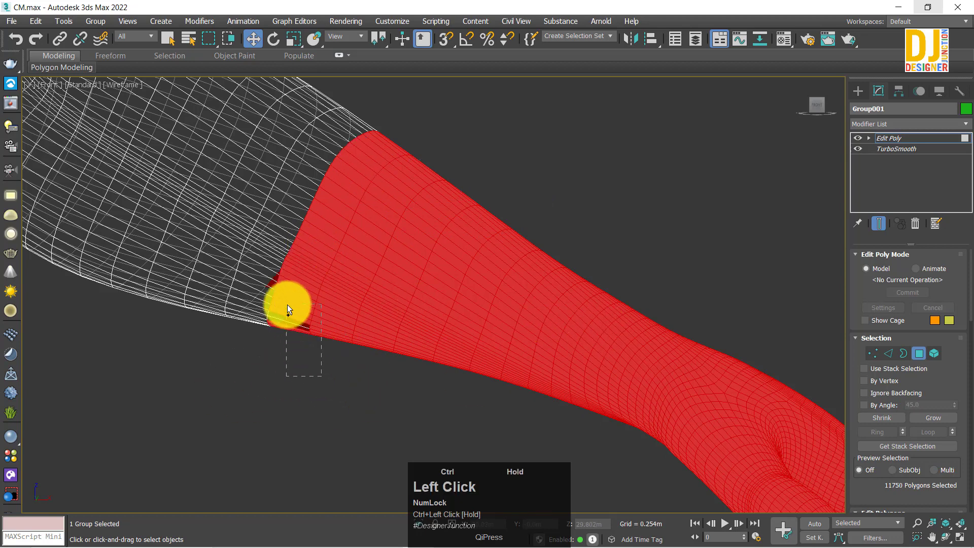
key("alt+w")
left_click_drag(554, 327, 887, 128)
left_click(888, 129)
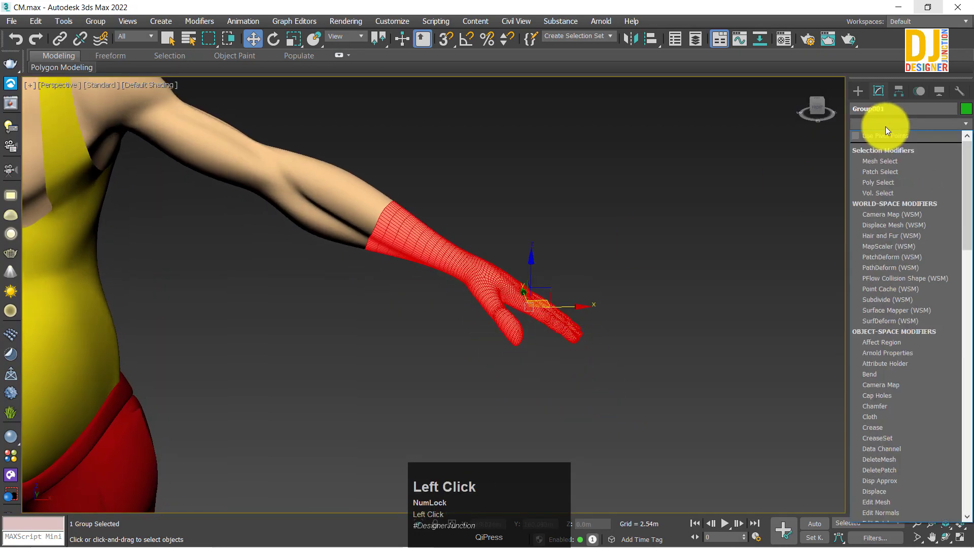
Add a Push modifier above Edit Poly so it acts only on the selected hand polygons
left_click(645, 4)
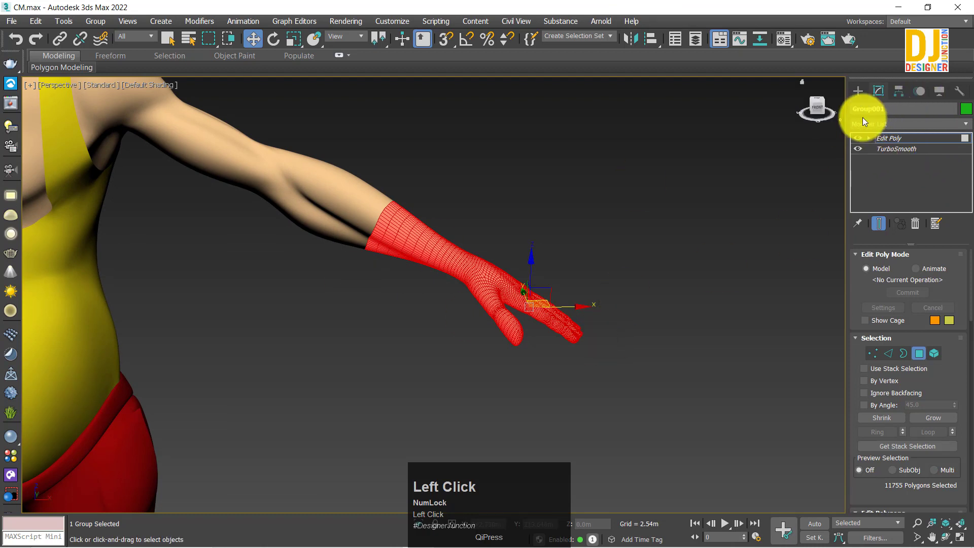
key("p")
key("p")
key("p")
left_click(880, 259)
Raise the hand's Push Value to 0.297m, reset it to zero, then settle on 0.089m
left_click_drag(498, 282, 961, 269)
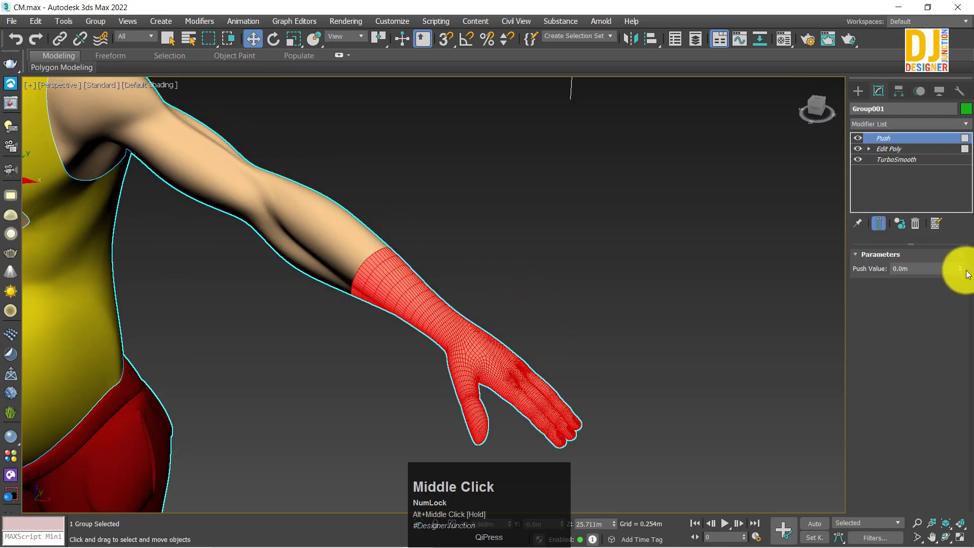
left_click_drag(962, 269, 592, 227)
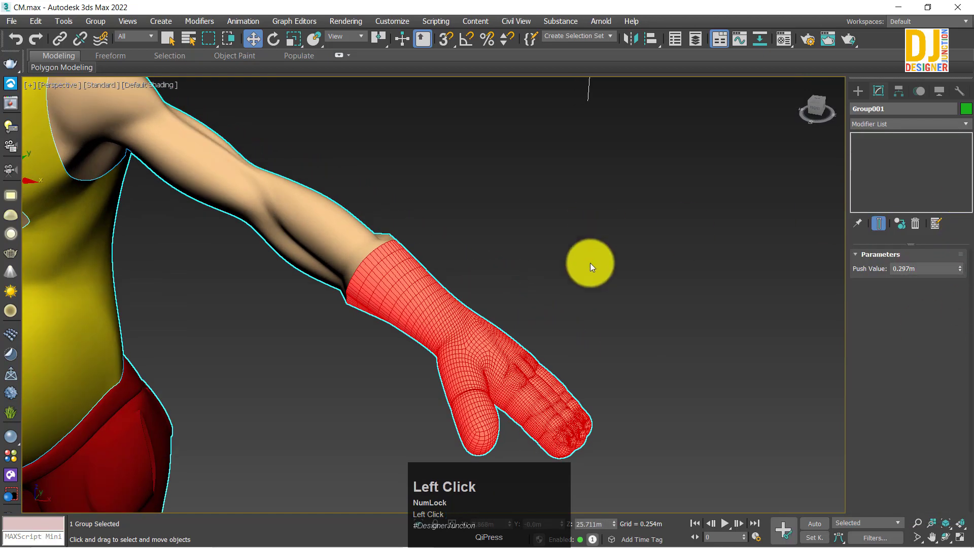
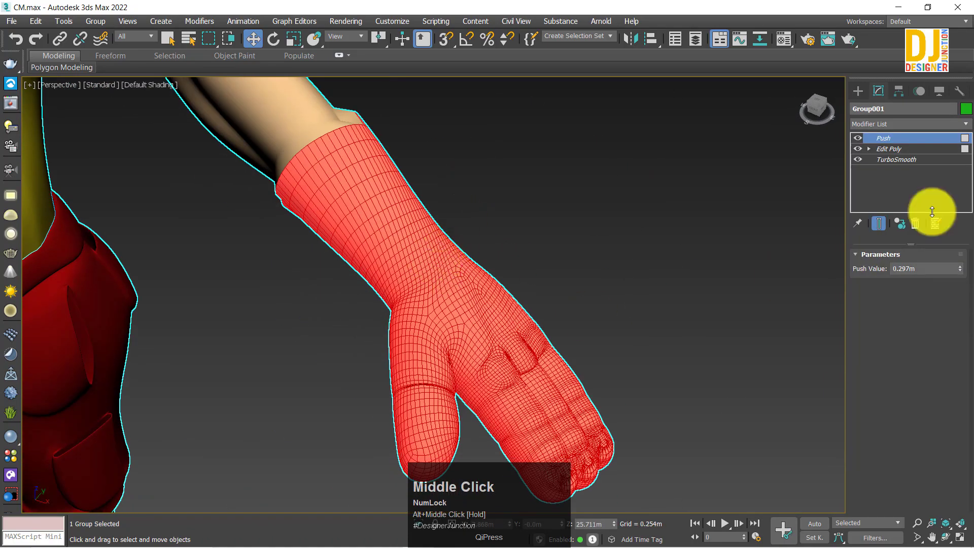
right_click(963, 273)
left_click_drag(960, 272, 661, 229)
Orbit and pan to view the inflated hand with the torso, then clear the selection
left_click_drag(567, 296, 563, 226)
left_click(563, 226)
scroll("down", 3)
middle_click(485, 246)
left_click(772, 246)
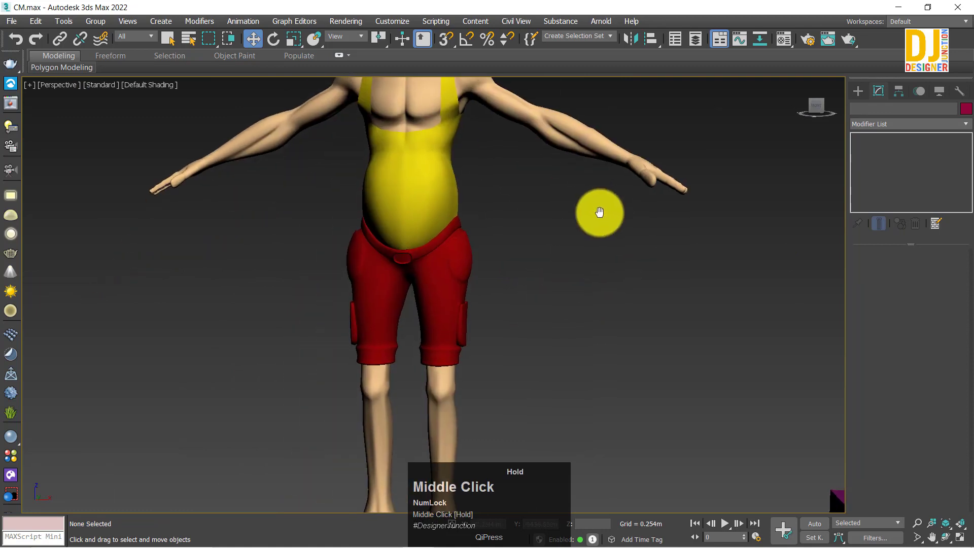
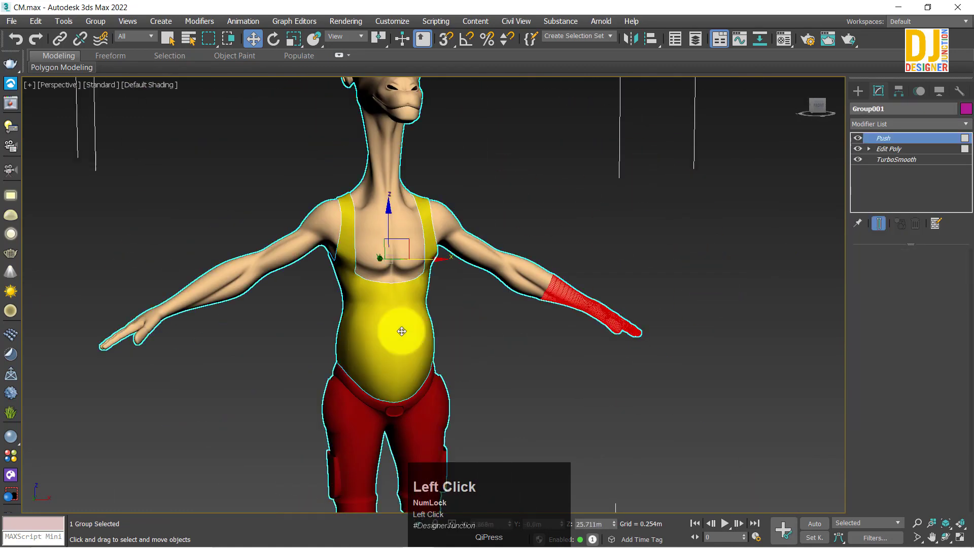
Remove the hand's Push modifier and select the shirt polygons in Edit Poly Element mode
right_click(886, 141)
left_click(867, 172)
middle_click(652, 226)
left_click(665, 230)
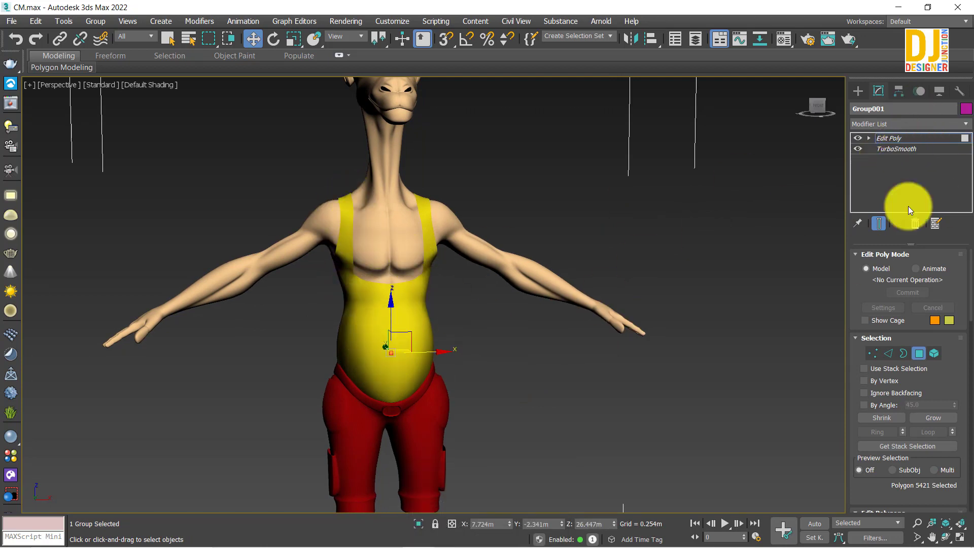
left_click(944, 357)
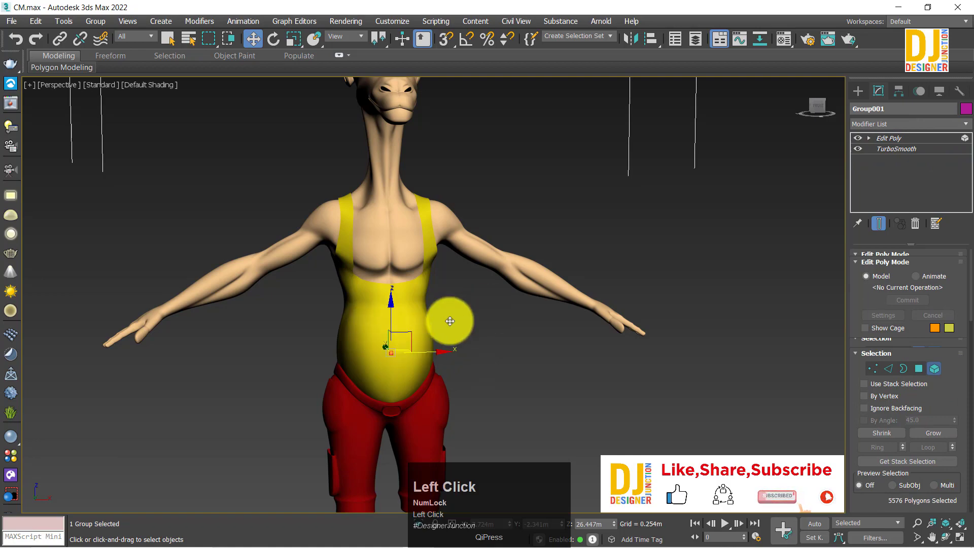
scroll("up", 3)
left_click_drag(447, 313, 886, 140)
Paste the Push modifier back on top of the stack so it puffs out the tank top at 0.089m
right_click(886, 139)
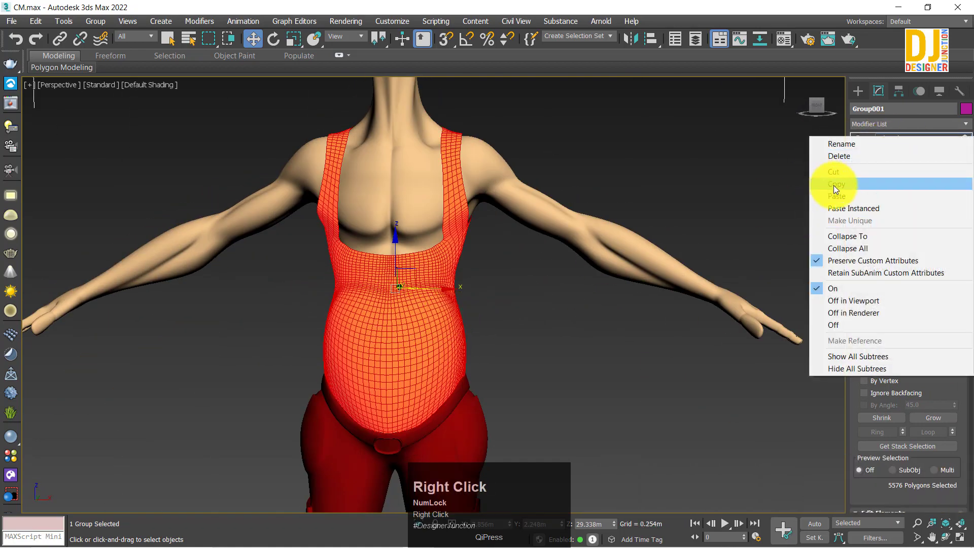
left_click(842, 199)
scroll("up", 3)
middle_click(437, 247)
scroll("down", 3)
middle_click(424, 262)
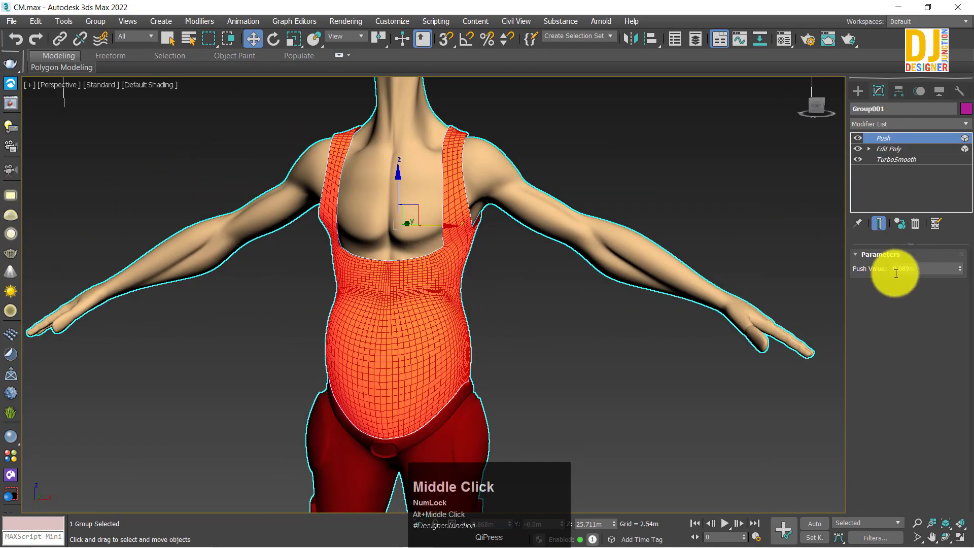
Try negative and zero Push values on the shirt, settle on 0.747m, then select Box001
right_click(959, 269)
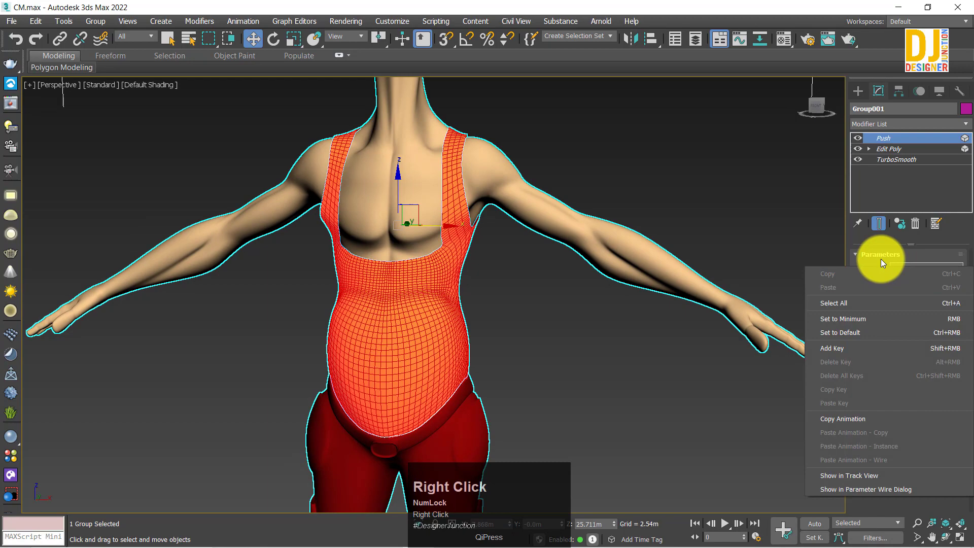
left_click_drag(873, 265, 560, 232)
left_click_drag(561, 232, 954, 241)
left_click_drag(954, 241, 481, 264)
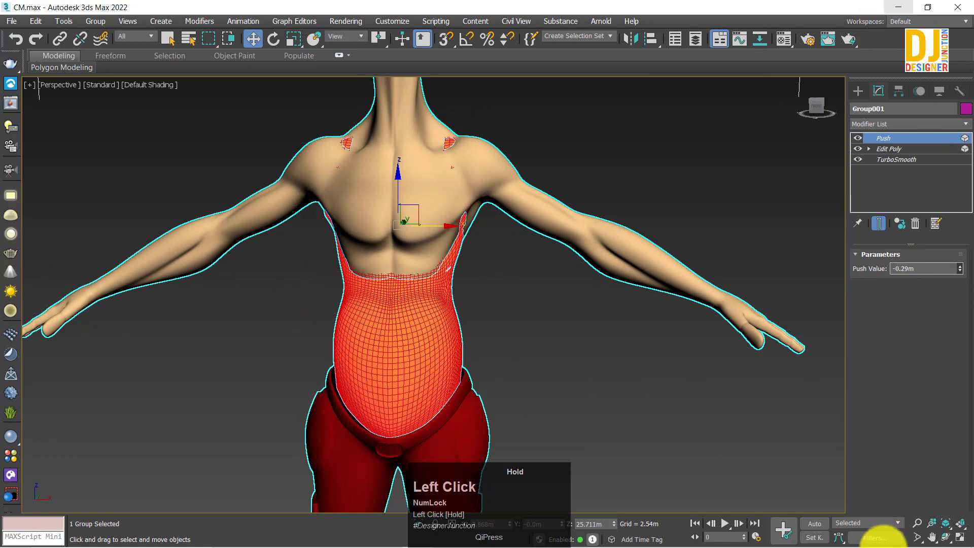
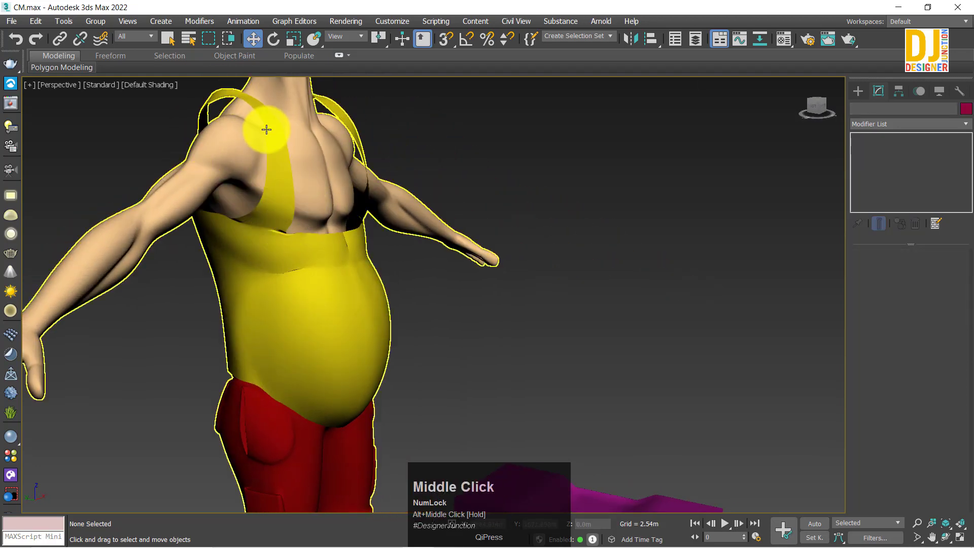
left_click(543, 150)
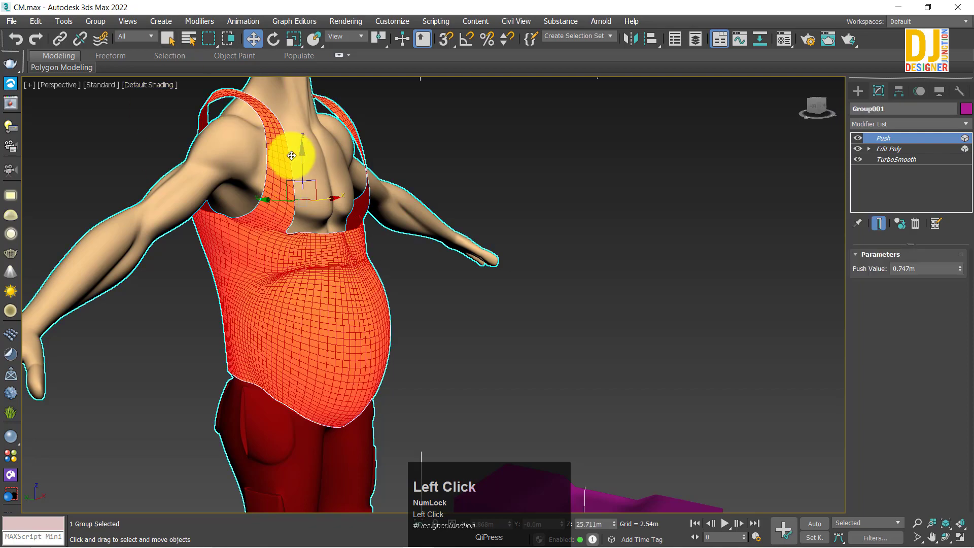
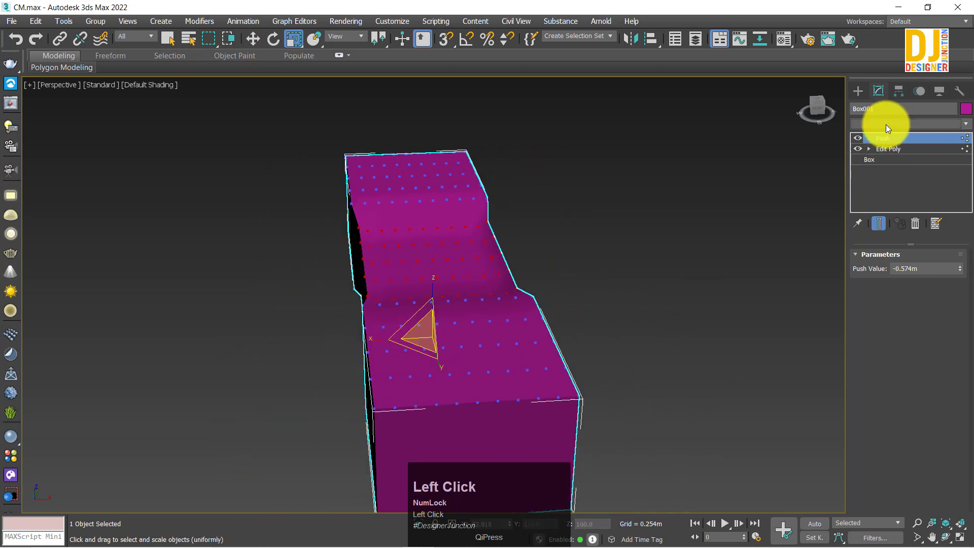
Add TurboSmooth to the box above Push (-0.574m), undoing and re-adding it once
key("t")
key("t")
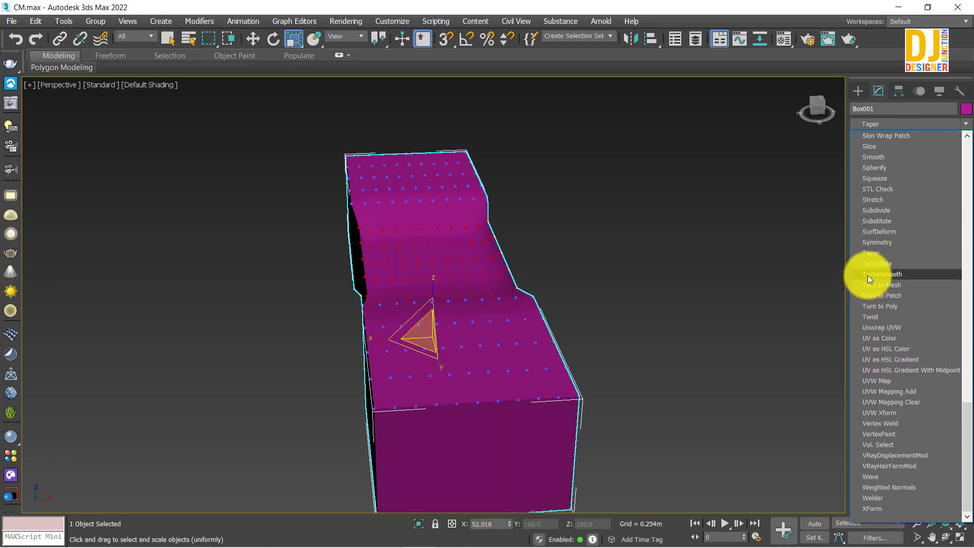
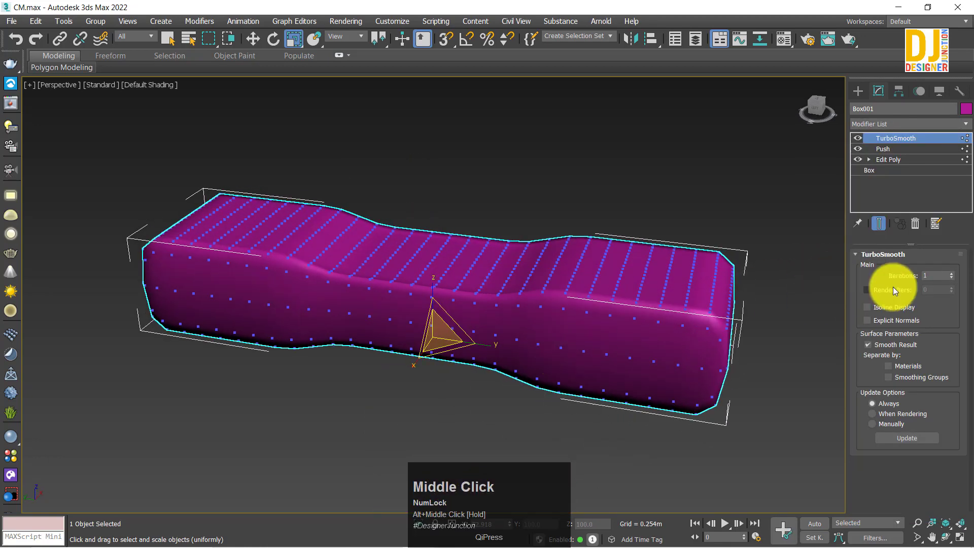
key("ctrl+z")
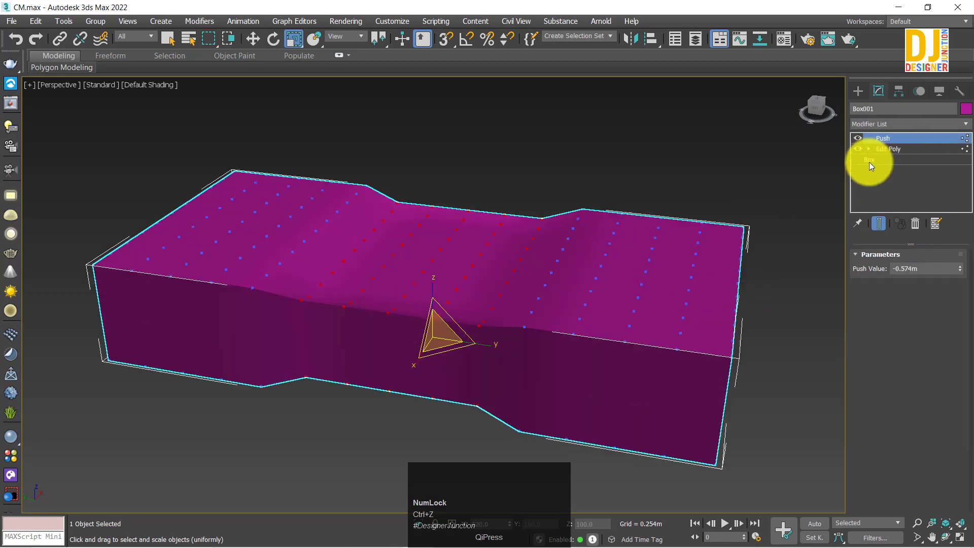
left_click(877, 128)
key("e")
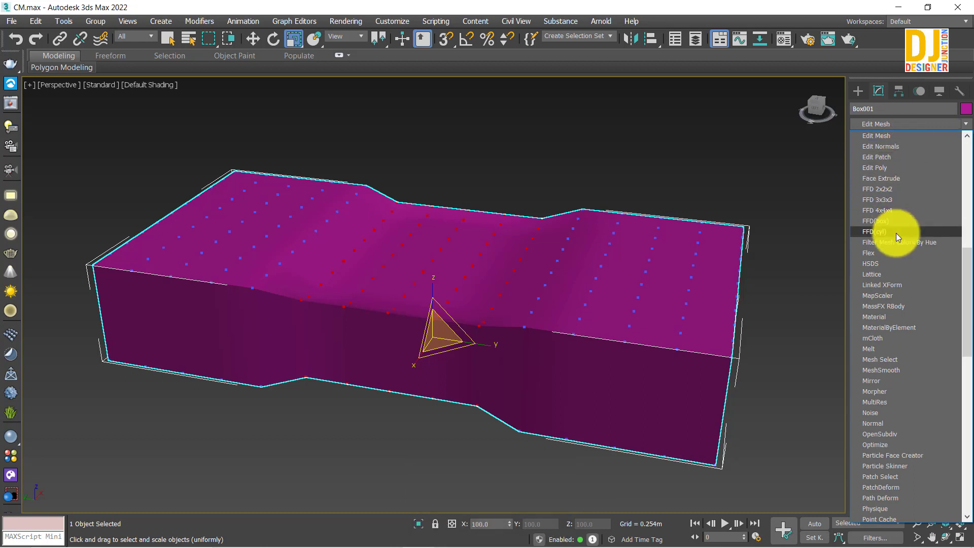
key("t")
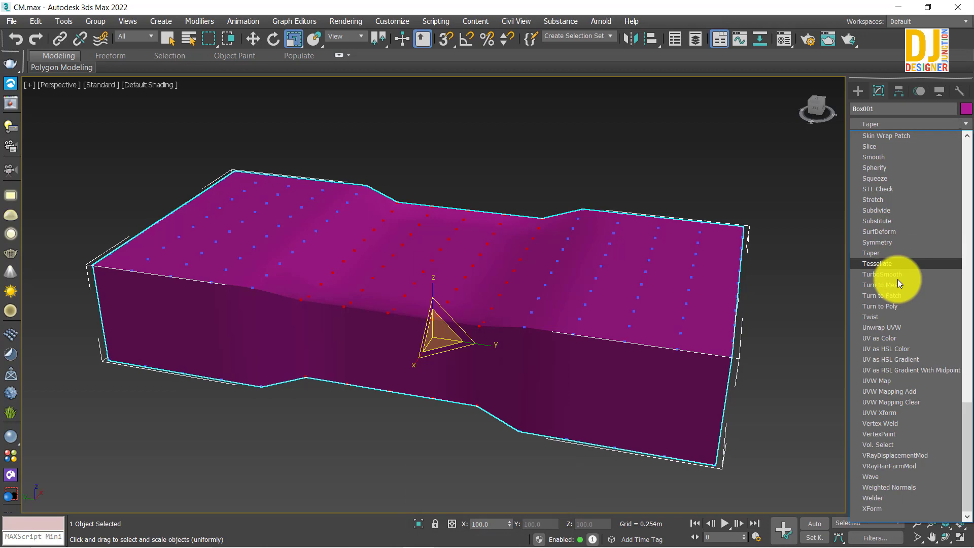
left_click(905, 276)
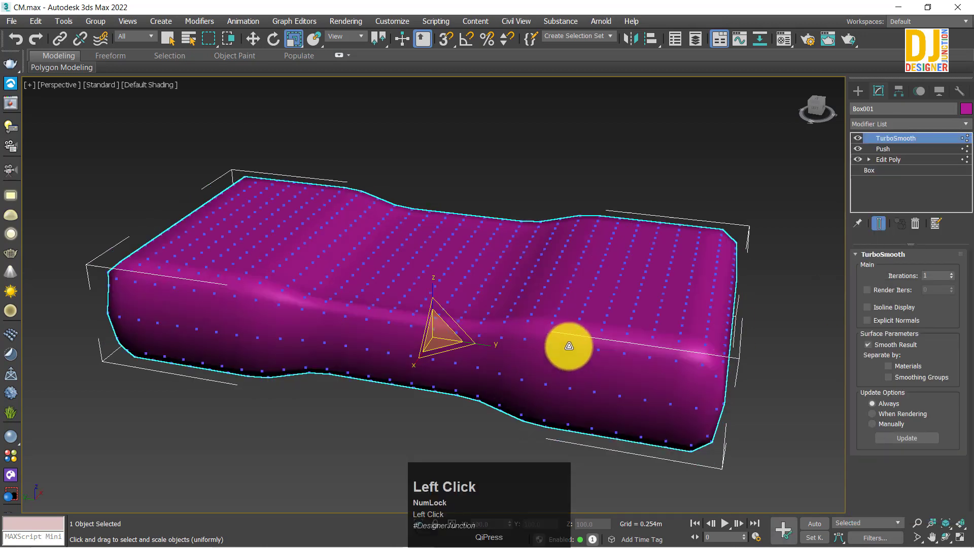
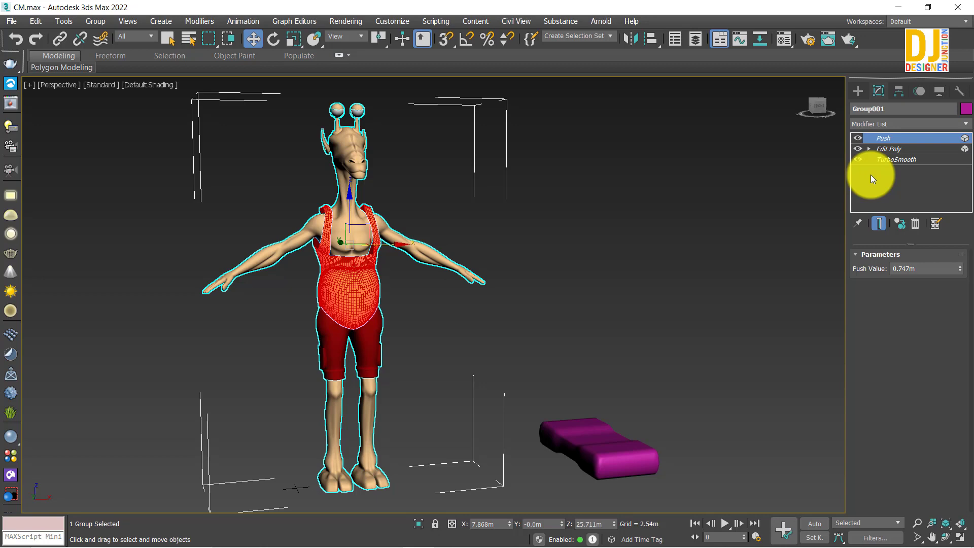
Orbit around the character and return to a straight-on view of it
key("alt+Num_Lock")
middle_click(468, 303)
left_click_drag(465, 304, 445, 358)
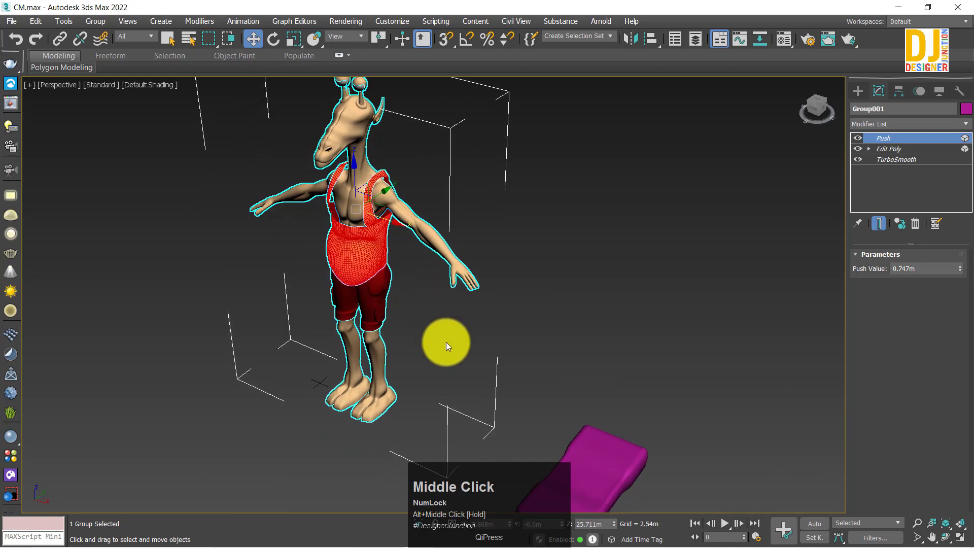
key("z")
left_click_drag(459, 337, 466, 293)
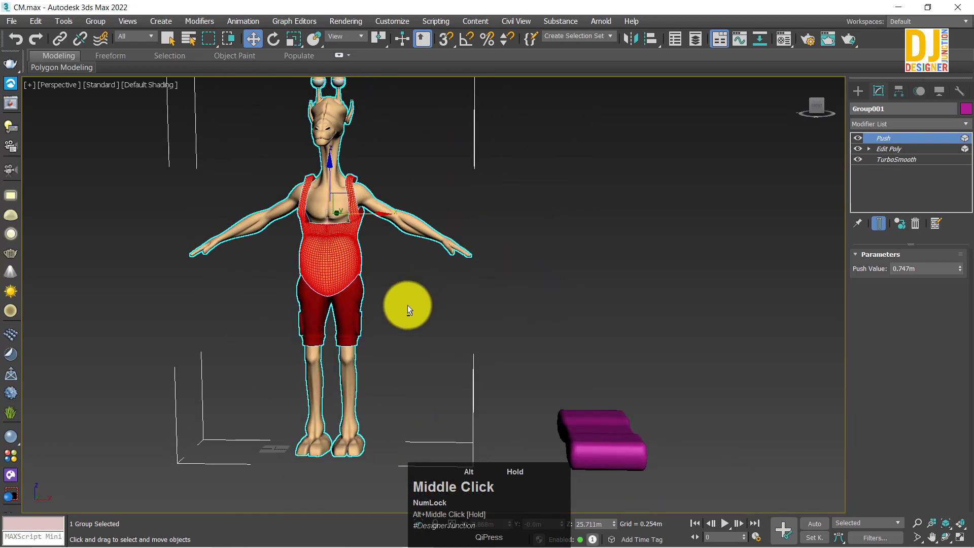
left_click(466, 294)
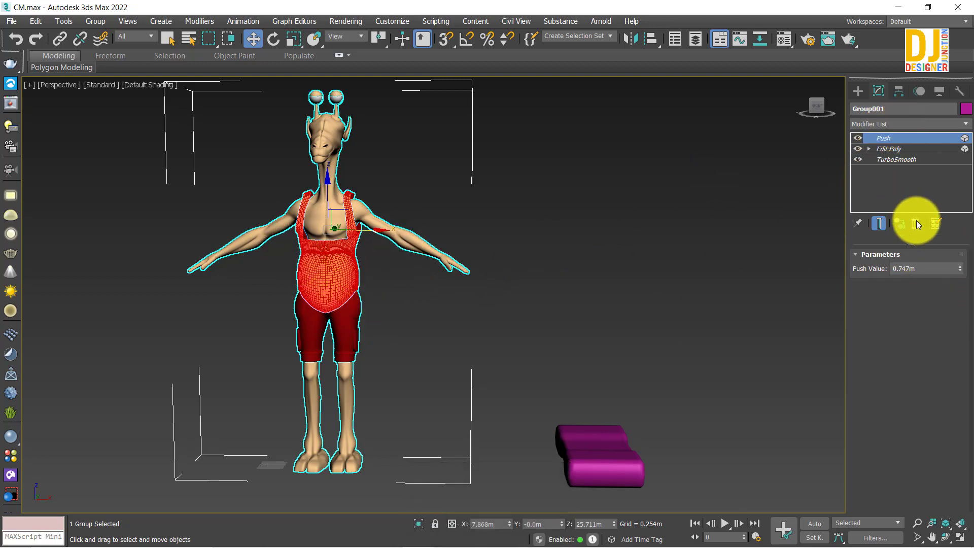
Delete and undo the shirt's Push modifier, then reset its Push Value to 0.0m
left_click_drag(918, 230, 781, 336)
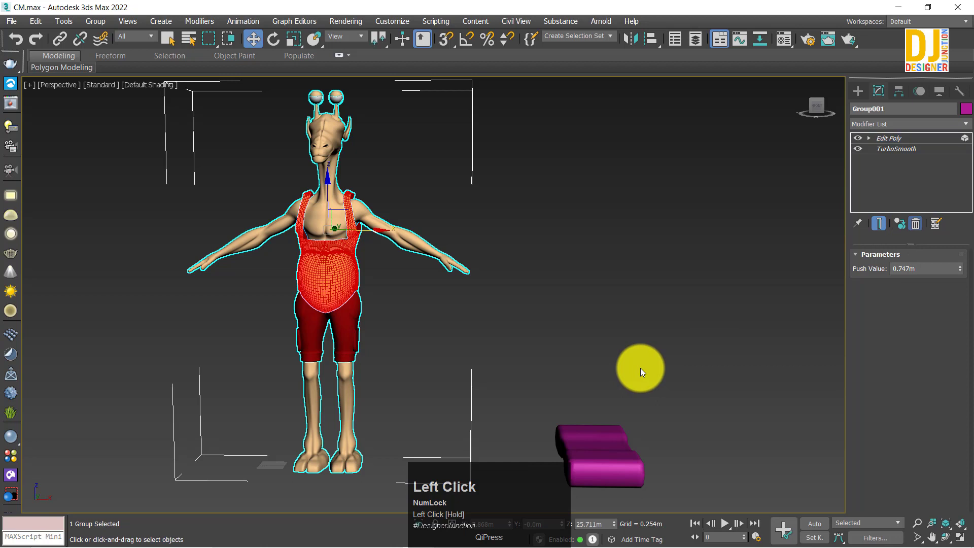
key("ctrl+z")
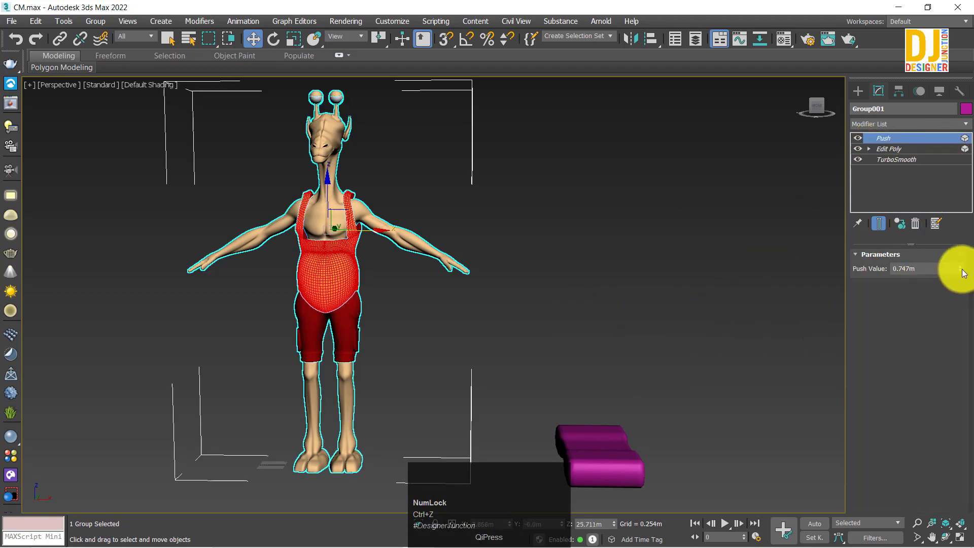
right_click(968, 273)
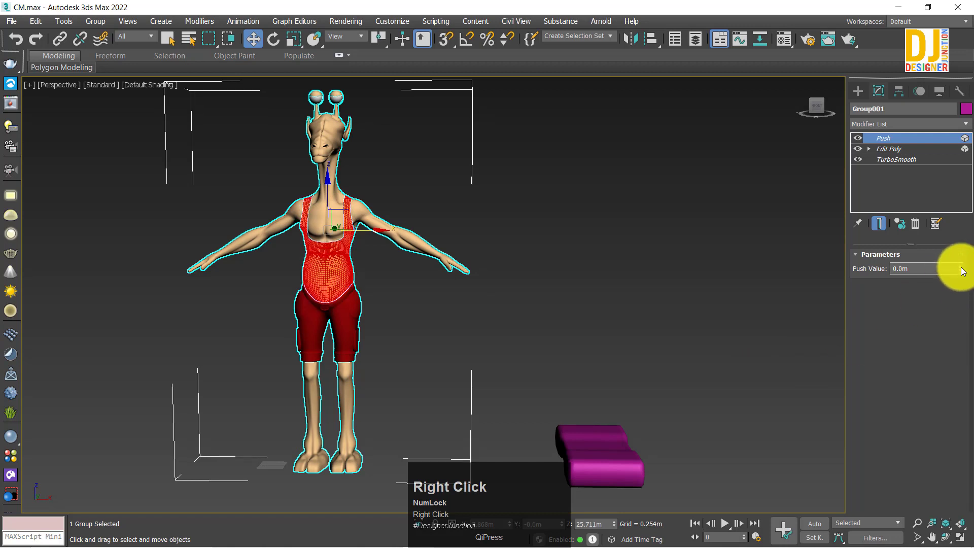